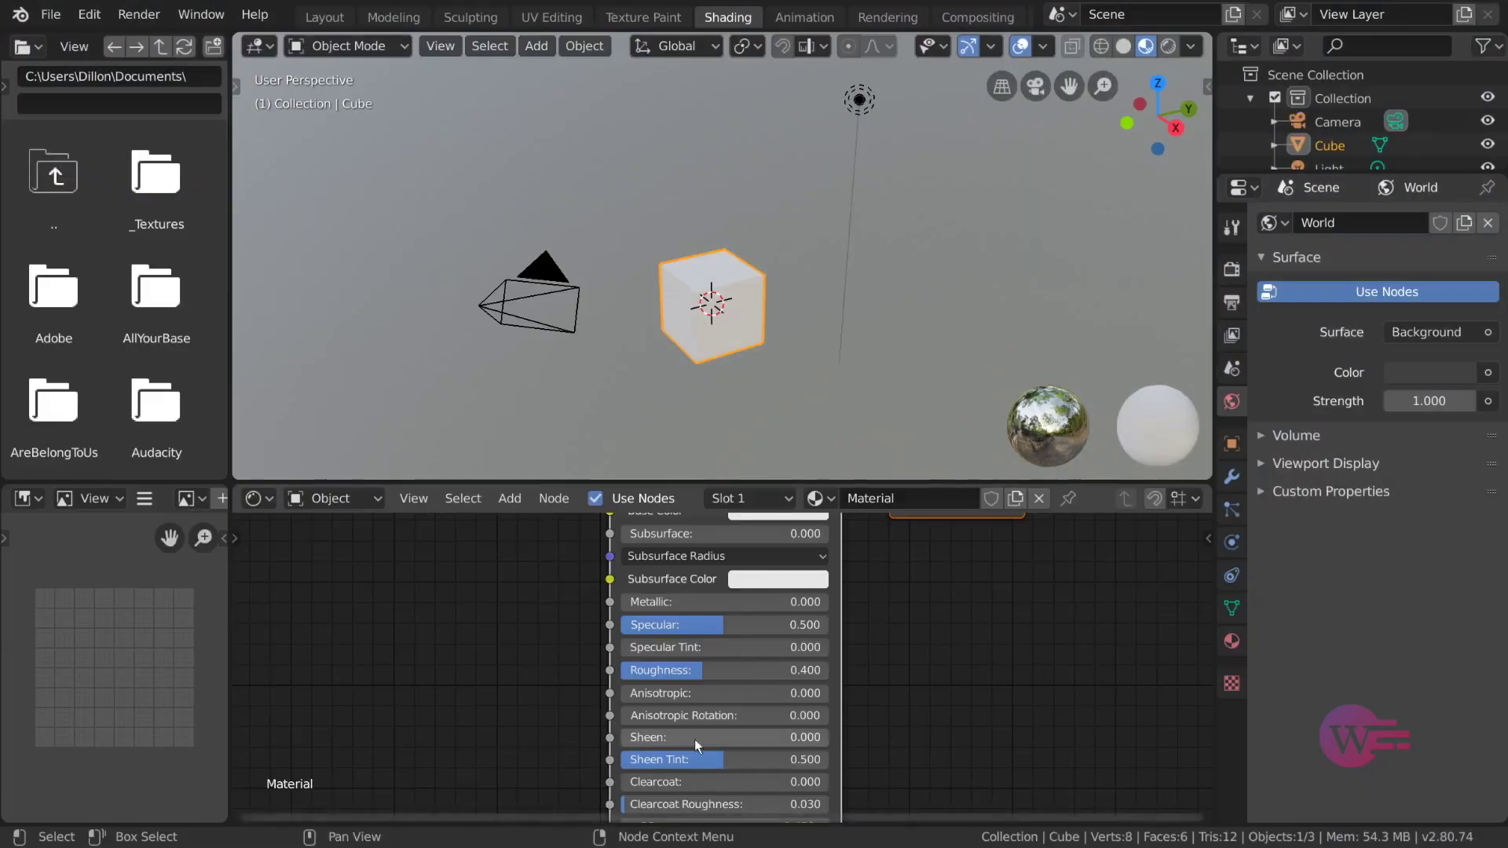
Step: Pan the shader editor so the Principled BSDF and Material Output nodes are centred in view
{"action": "left_click", "coordinate": [270, 507]}
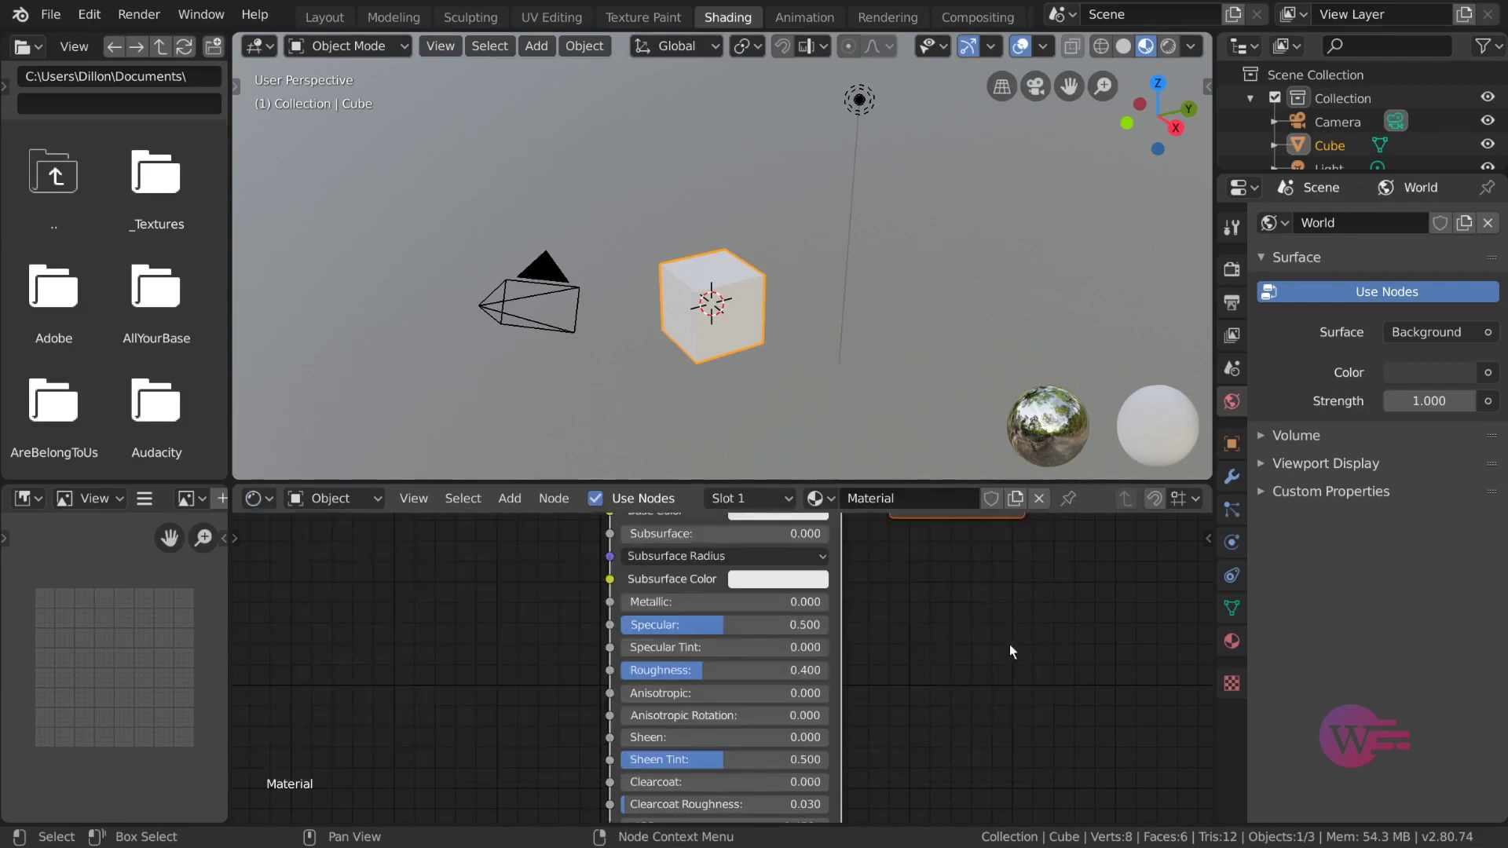
{"action": "middle_click", "coordinate": [974, 580]}
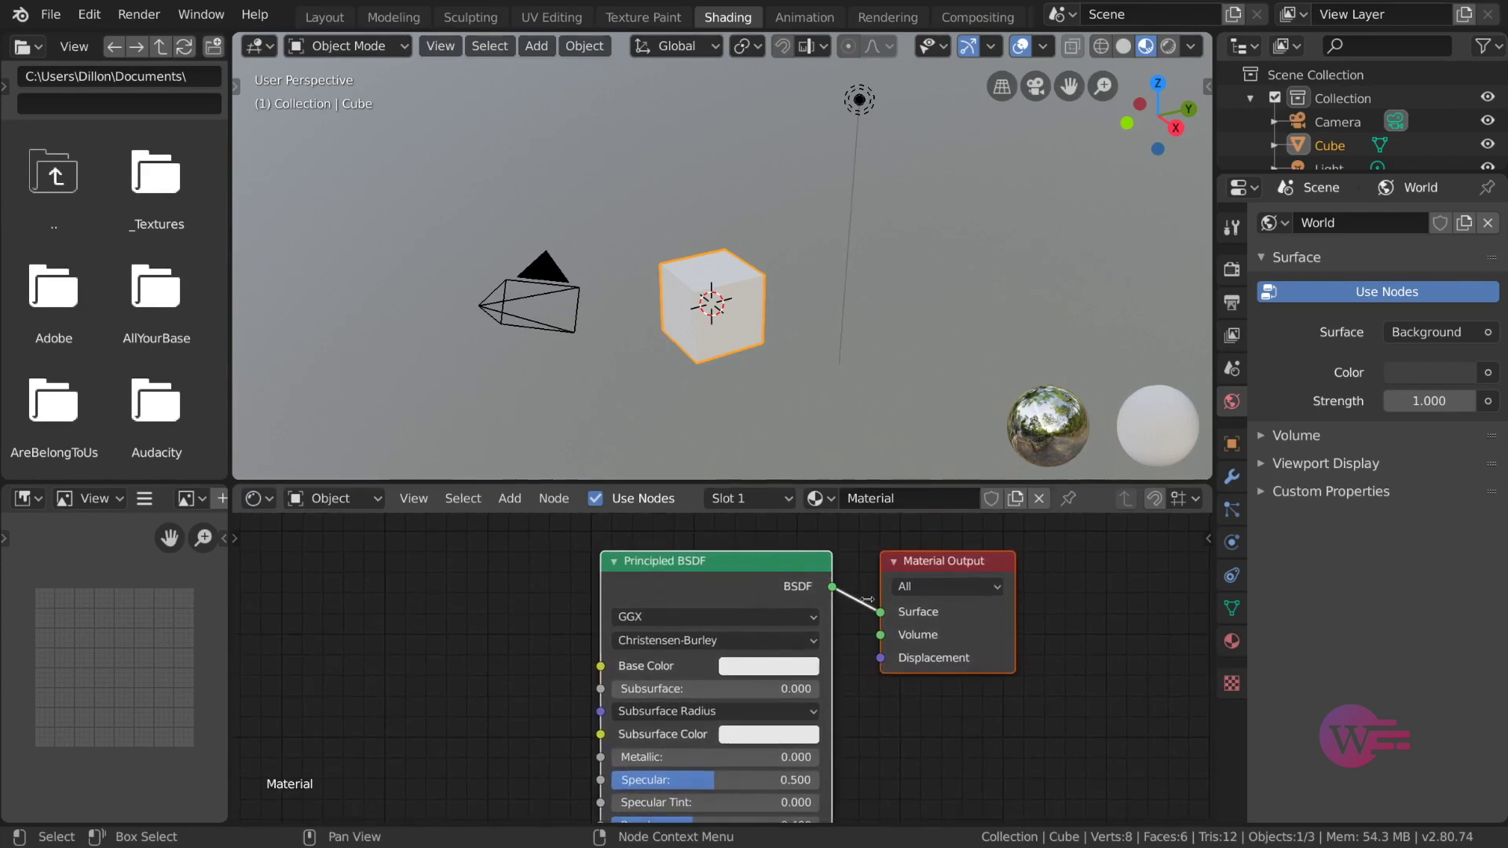
{"action": "left_click", "coordinate": [273, 503]}
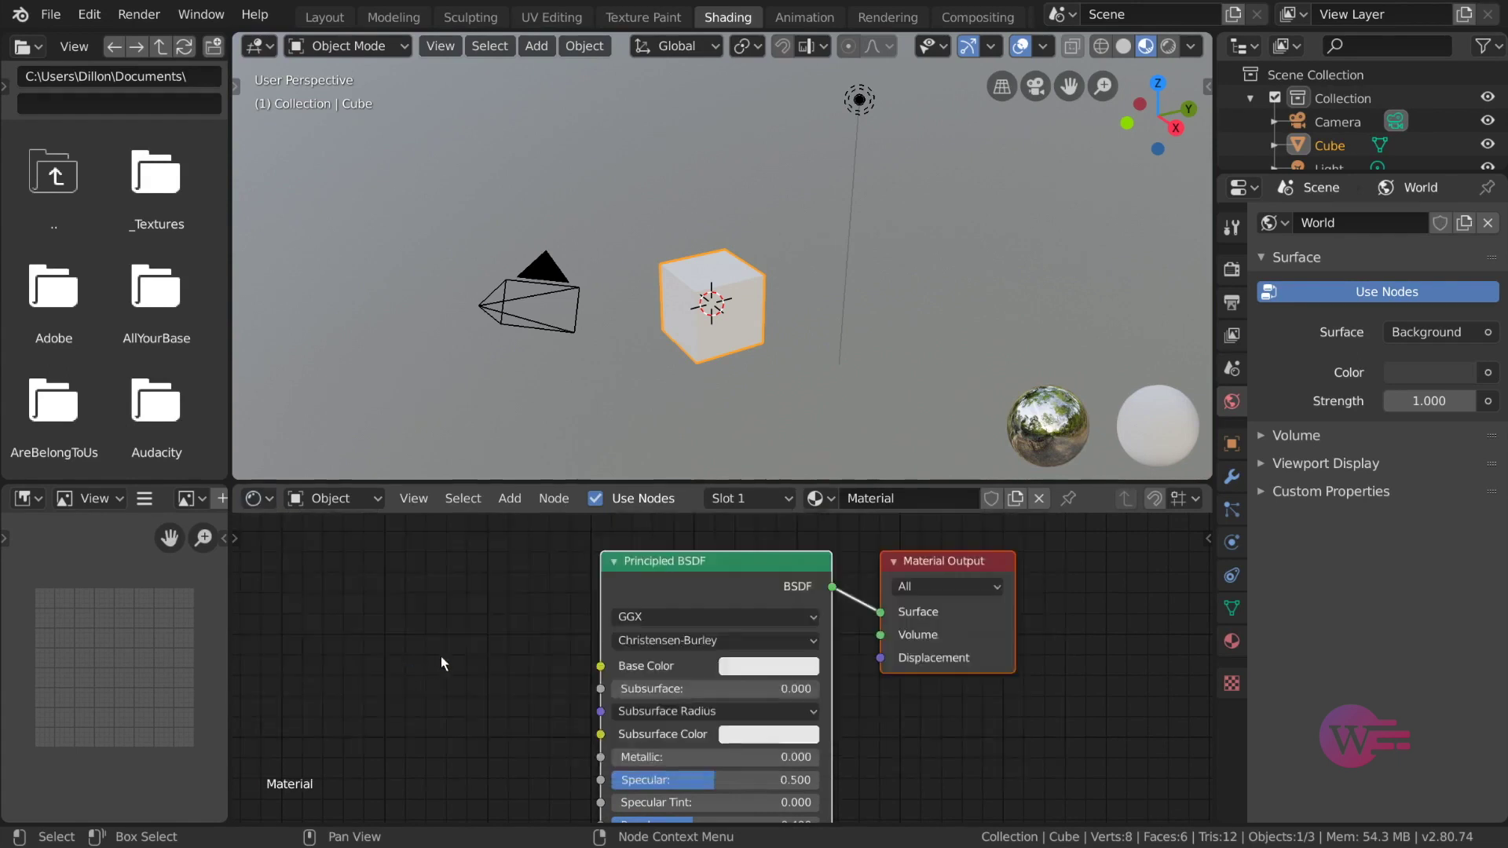
{"action": "middle_click", "coordinate": [923, 695]}
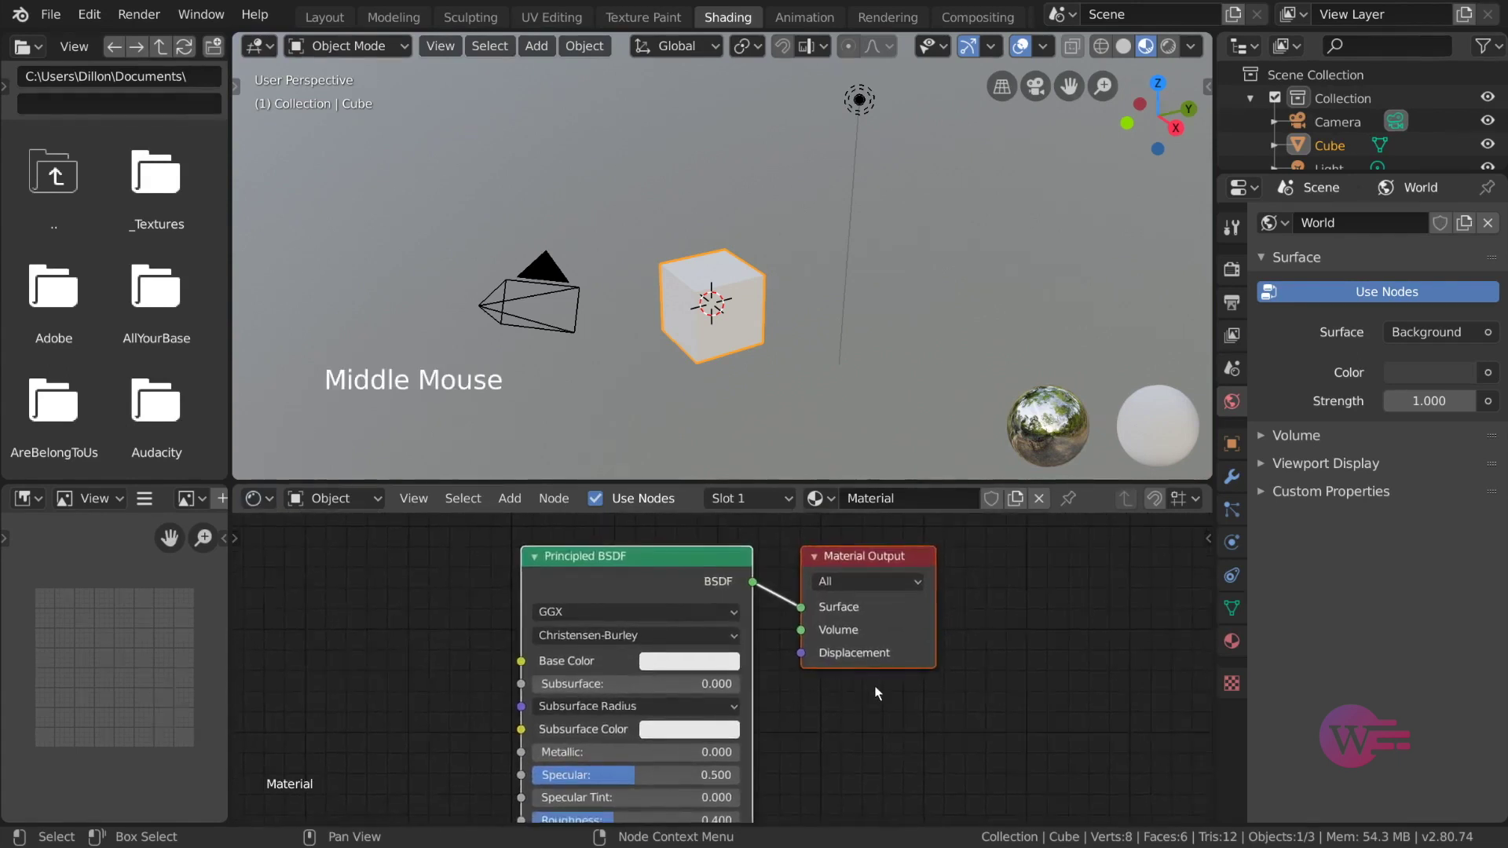
{"action": "middle_click", "coordinate": [848, 726]}
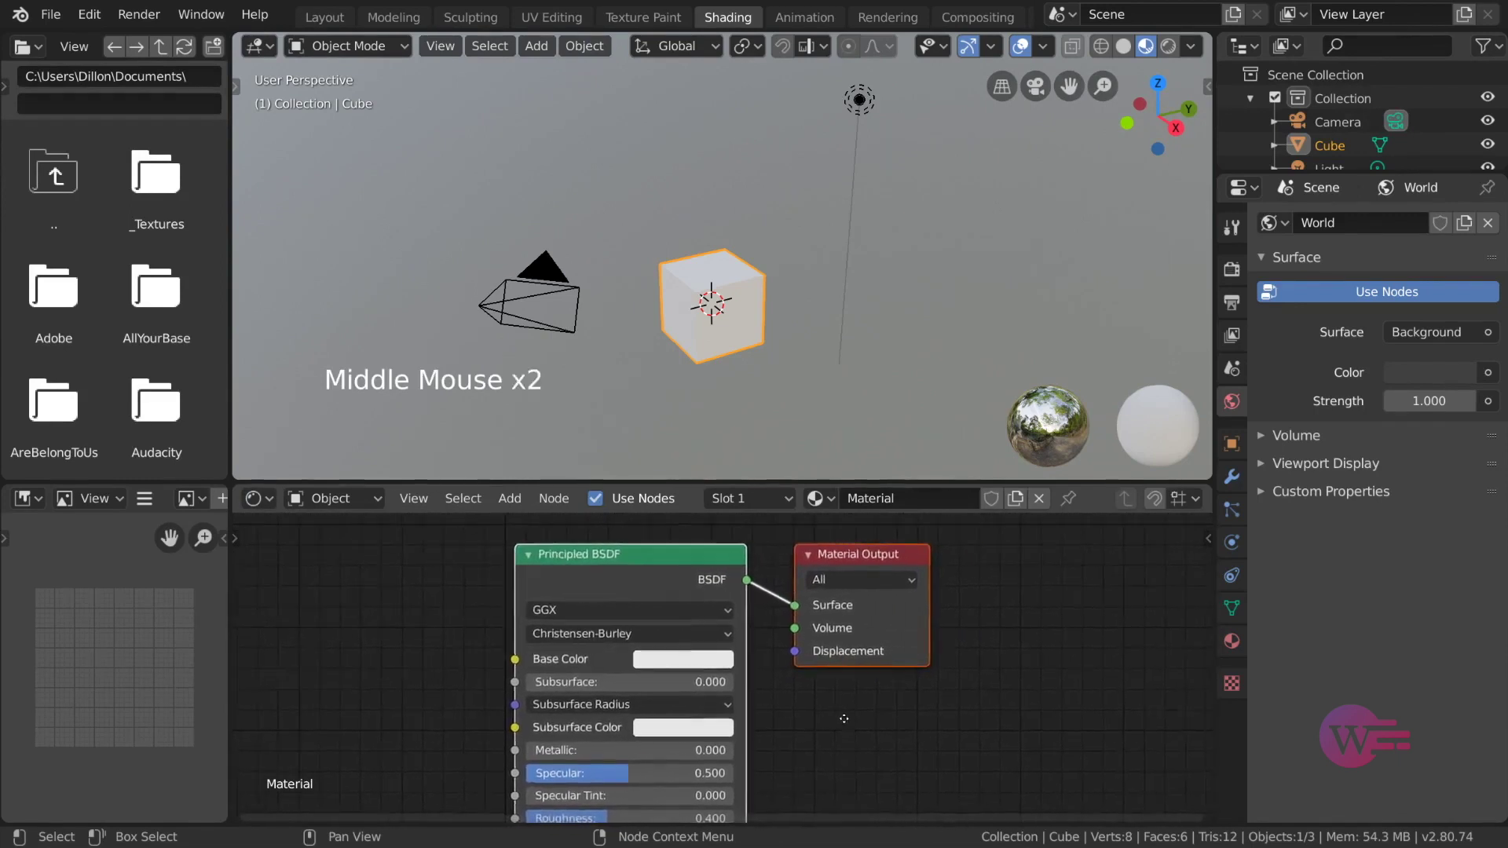
Step: Zoom the node editor and reposition the Principled BSDF node into a tighter layout
{"action": "scroll", "scroll_direction": "down", "scroll_amount": 3}
{"action": "scroll", "scroll_direction": "up", "scroll_amount": 3}
{"action": "scroll", "scroll_direction": "down", "scroll_amount": 3}
{"action": "scroll", "scroll_direction": "up", "scroll_amount": 3}
{"action": "scroll", "scroll_direction": "up", "scroll_amount": 3}
{"action": "left_click", "coordinate": [839, 692]}
{"action": "left_click", "coordinate": [738, 575]}
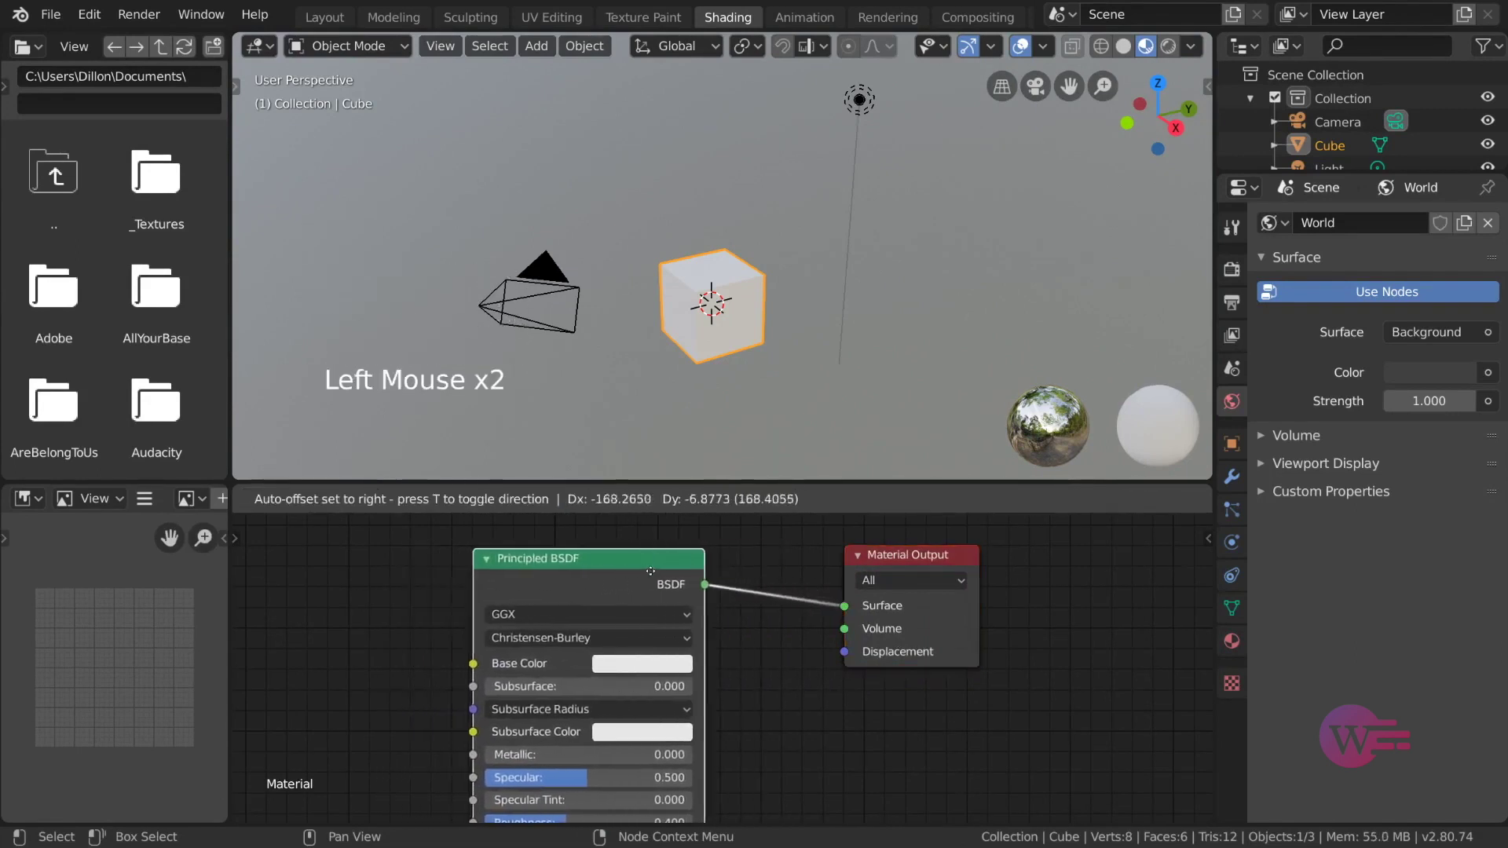
{"action": "double_click", "coordinate": [895, 567]}
{"action": "key", "text": "g"}
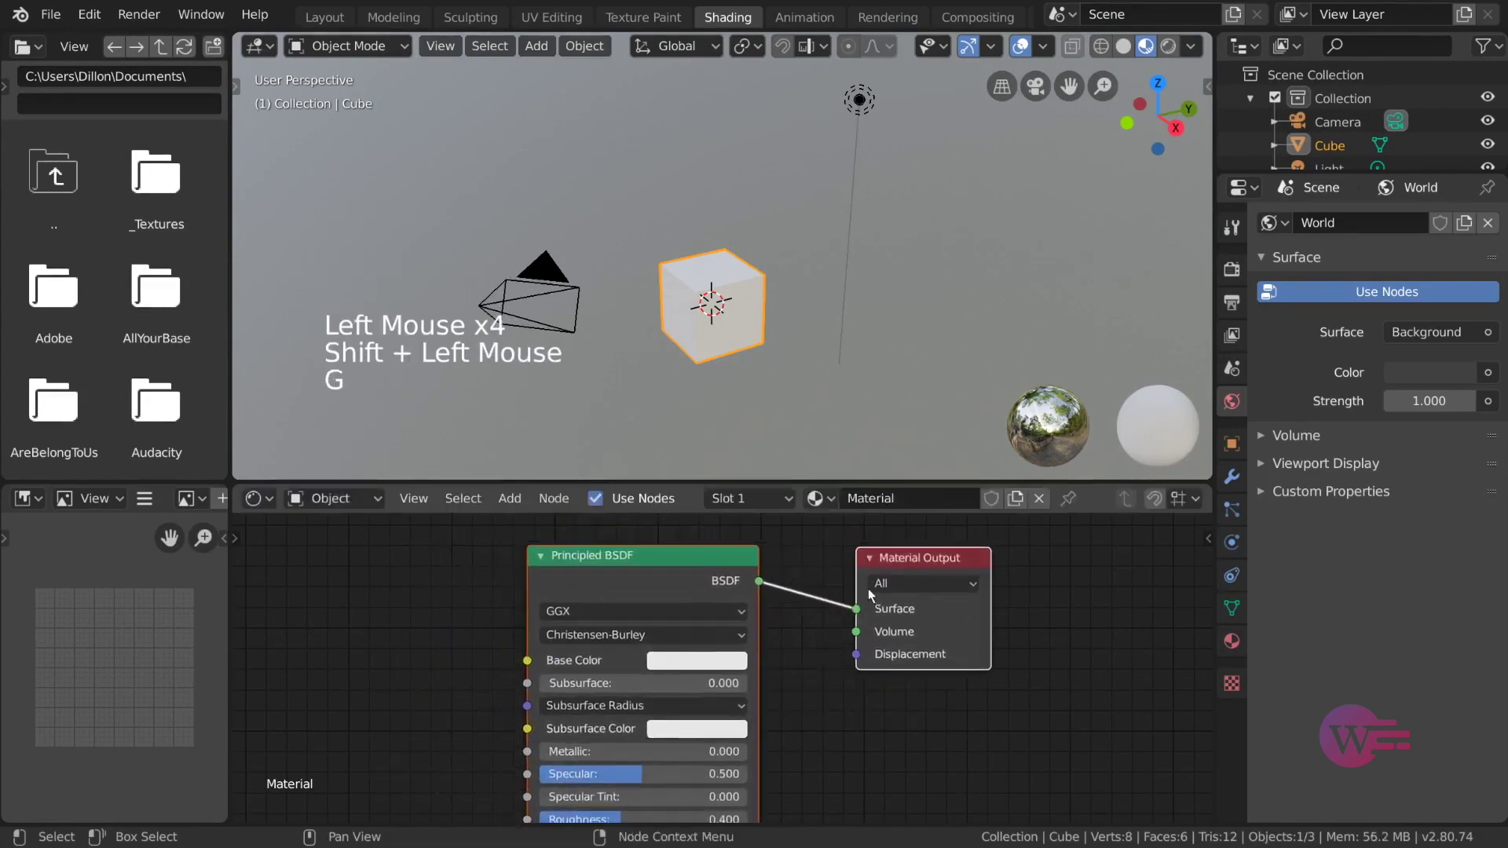
{"action": "key", "text": "r"}
{"action": "key", "text": "s"}
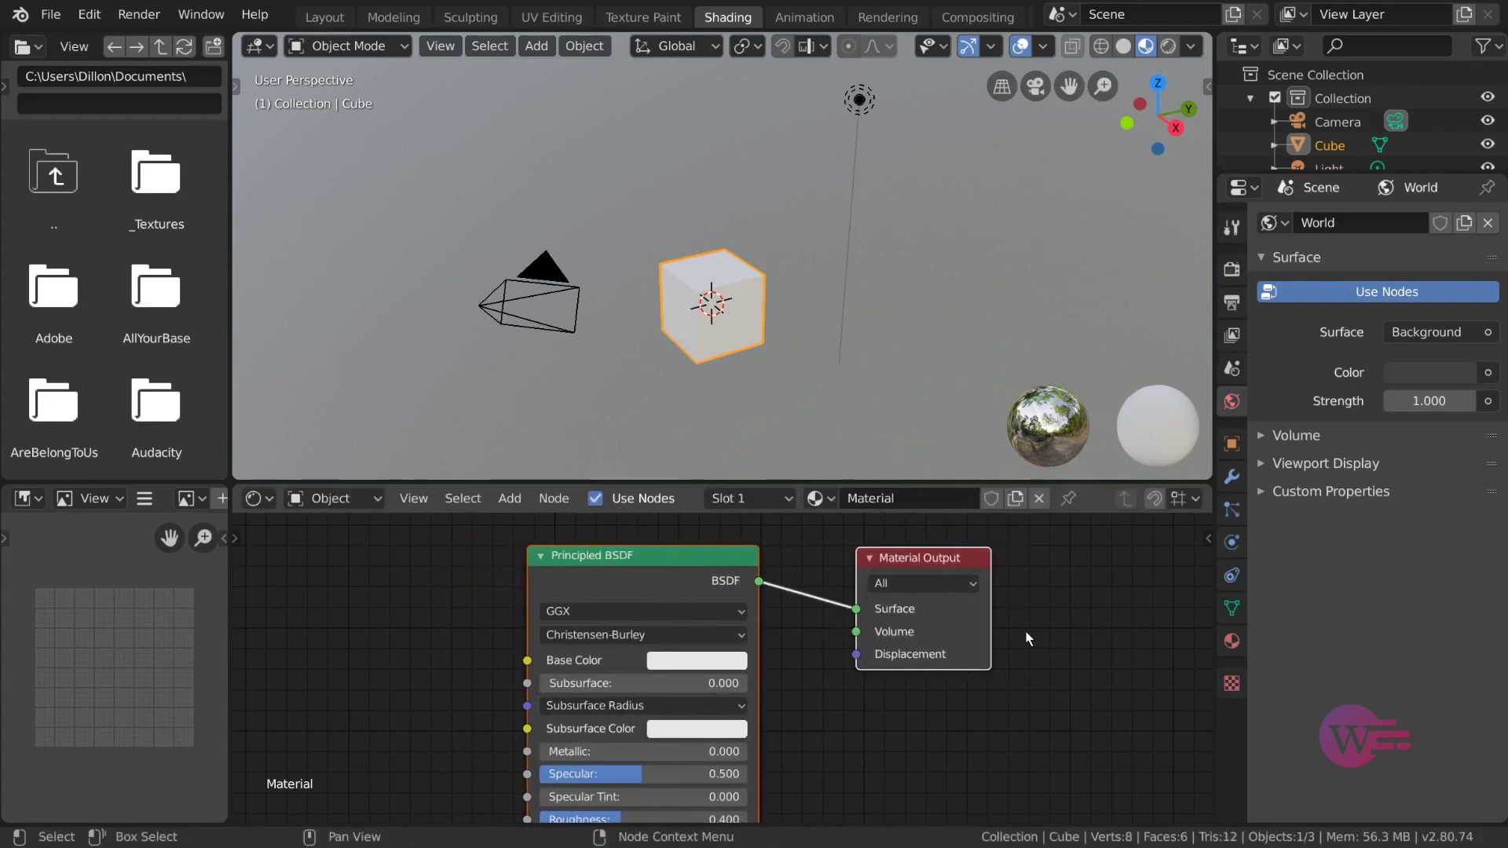
Step: Deselect the nodes, then select the Material Output node ready for duplication
{"action": "left_click", "coordinate": [506, 592]}
{"action": "left_click", "coordinate": [661, 570]}
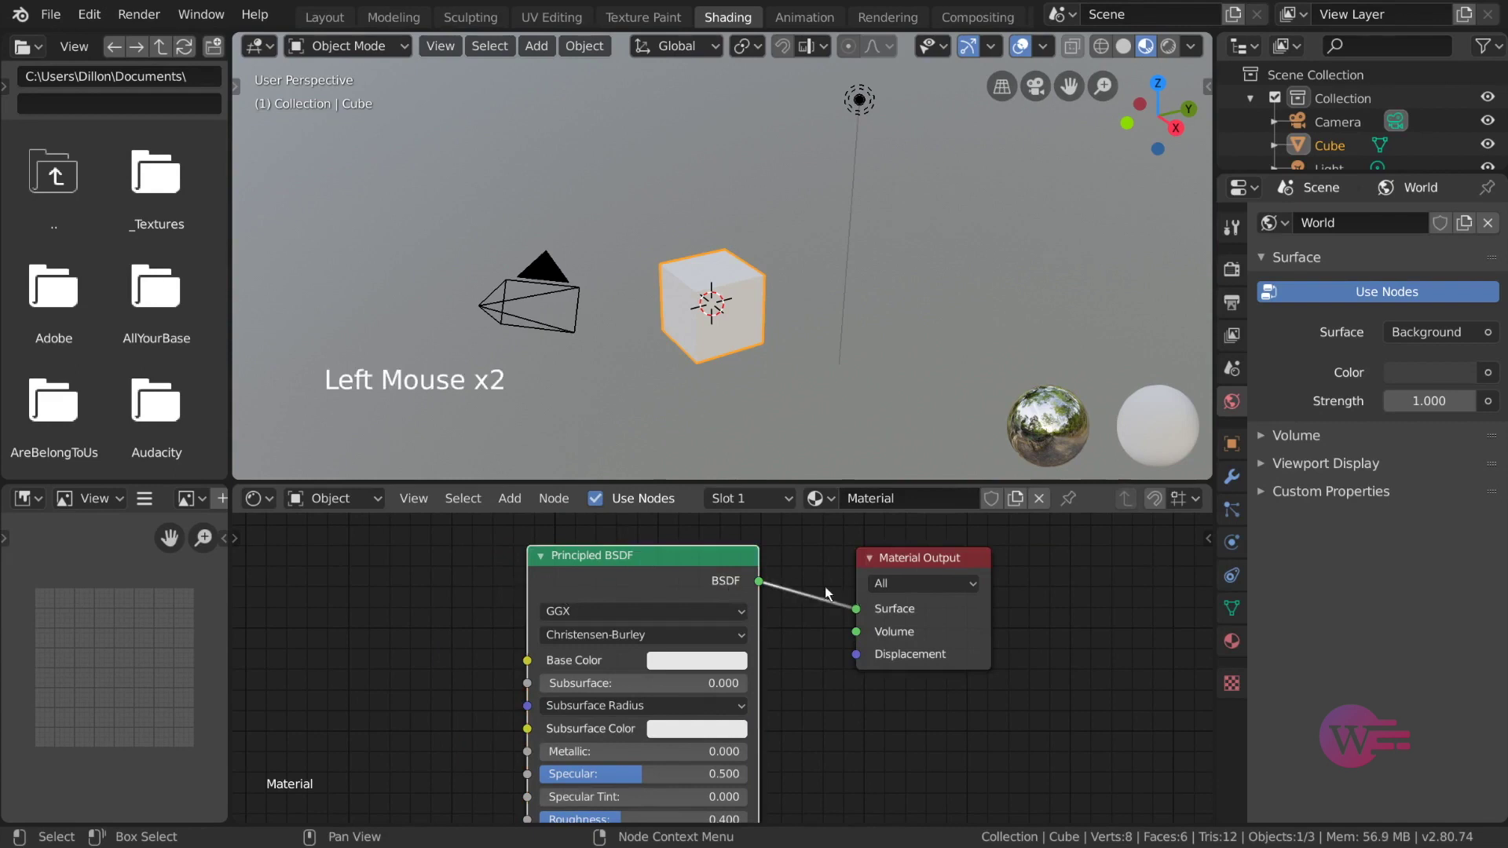
{"action": "left_click", "coordinate": [969, 554]}
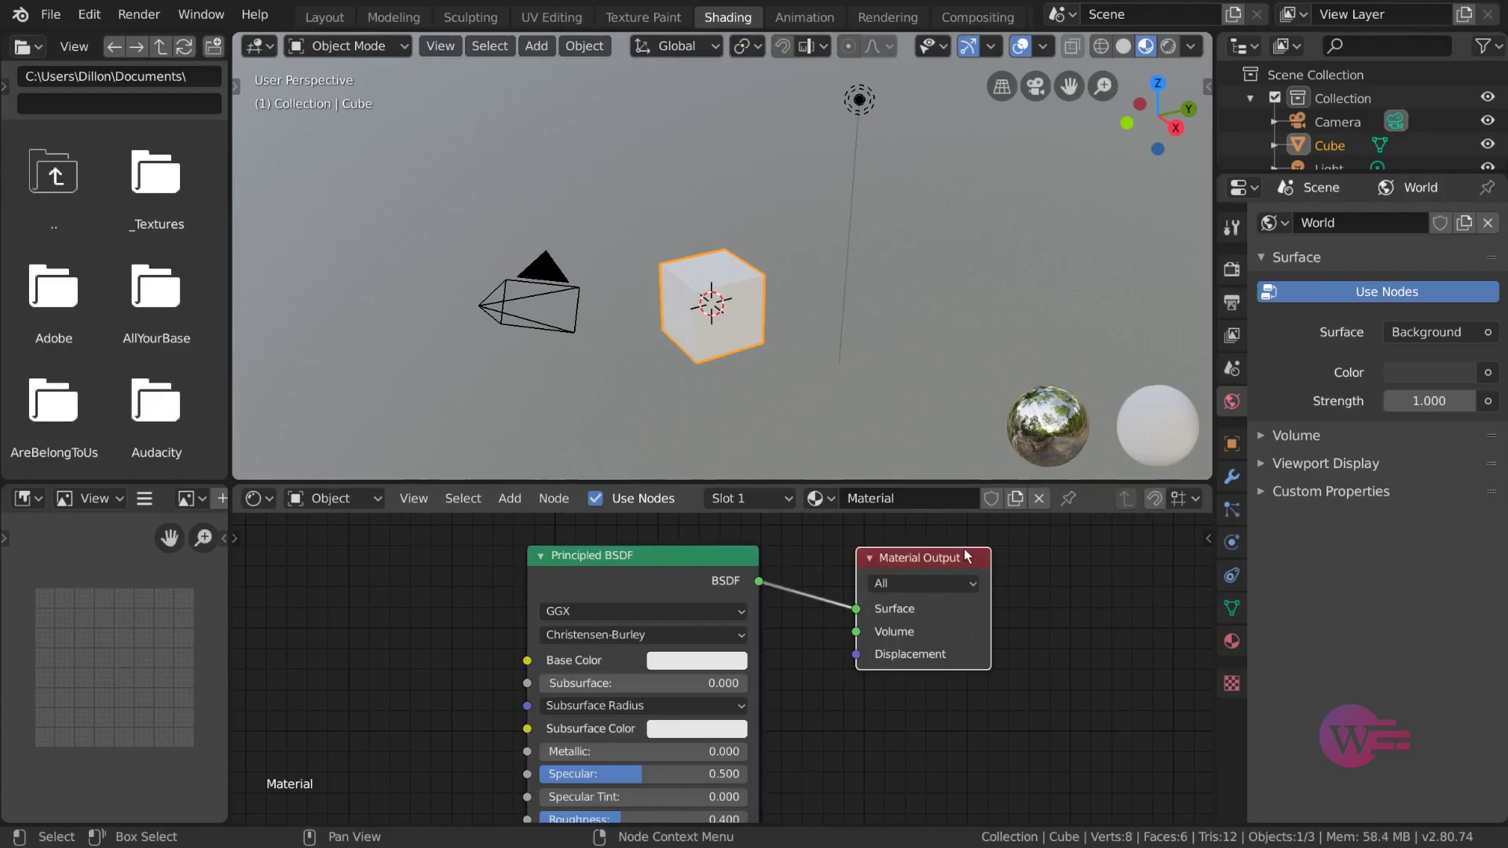
Step: Duplicate Material Output below the original and make the unconnected copy the active output
{"action": "key", "text": "shift+d"}
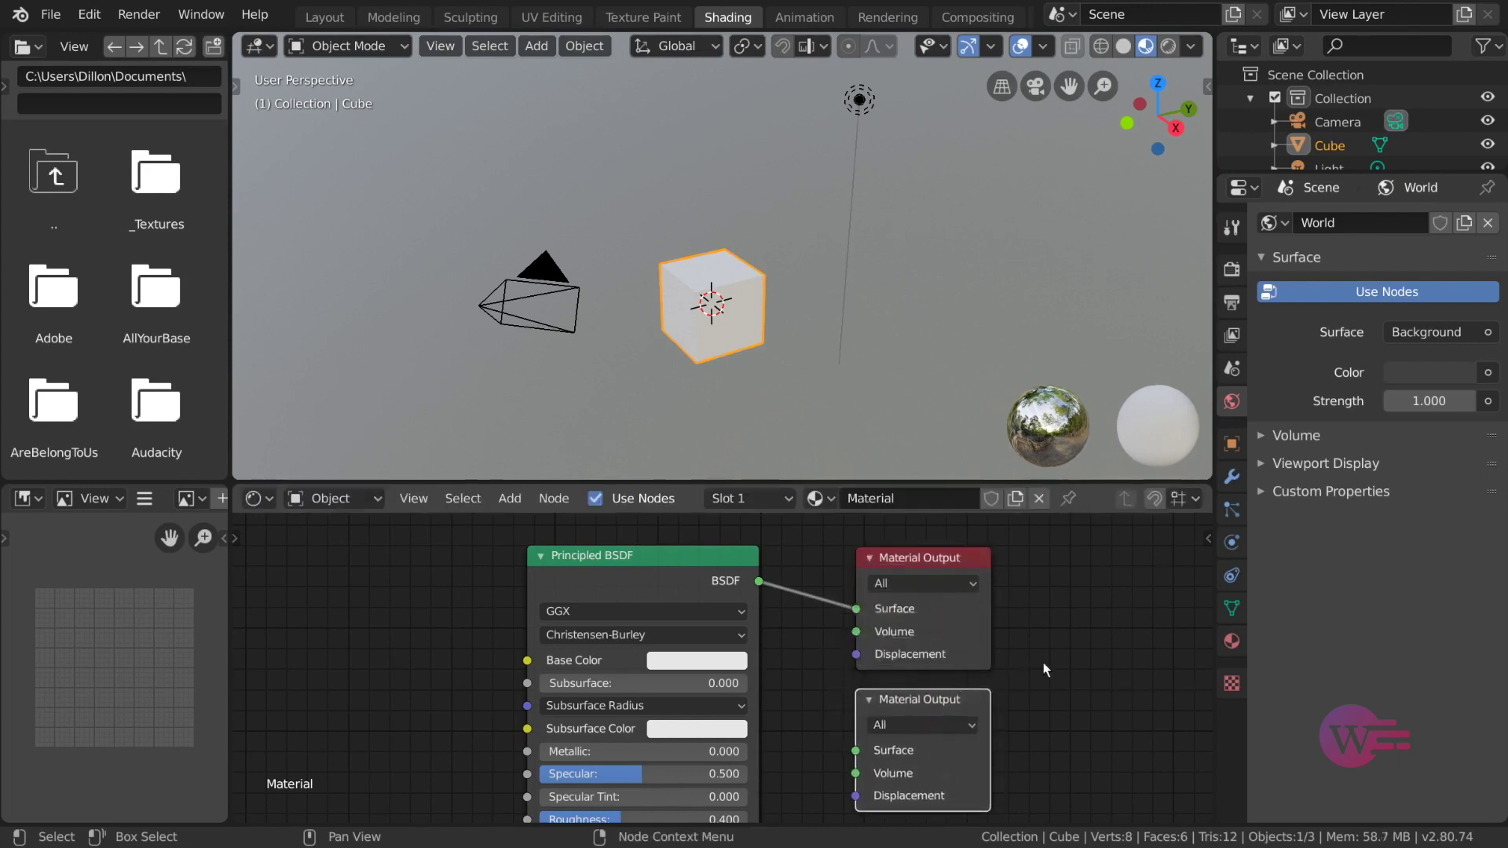
{"action": "left_click", "coordinate": [1028, 701]}
{"action": "left_click", "coordinate": [953, 704]}
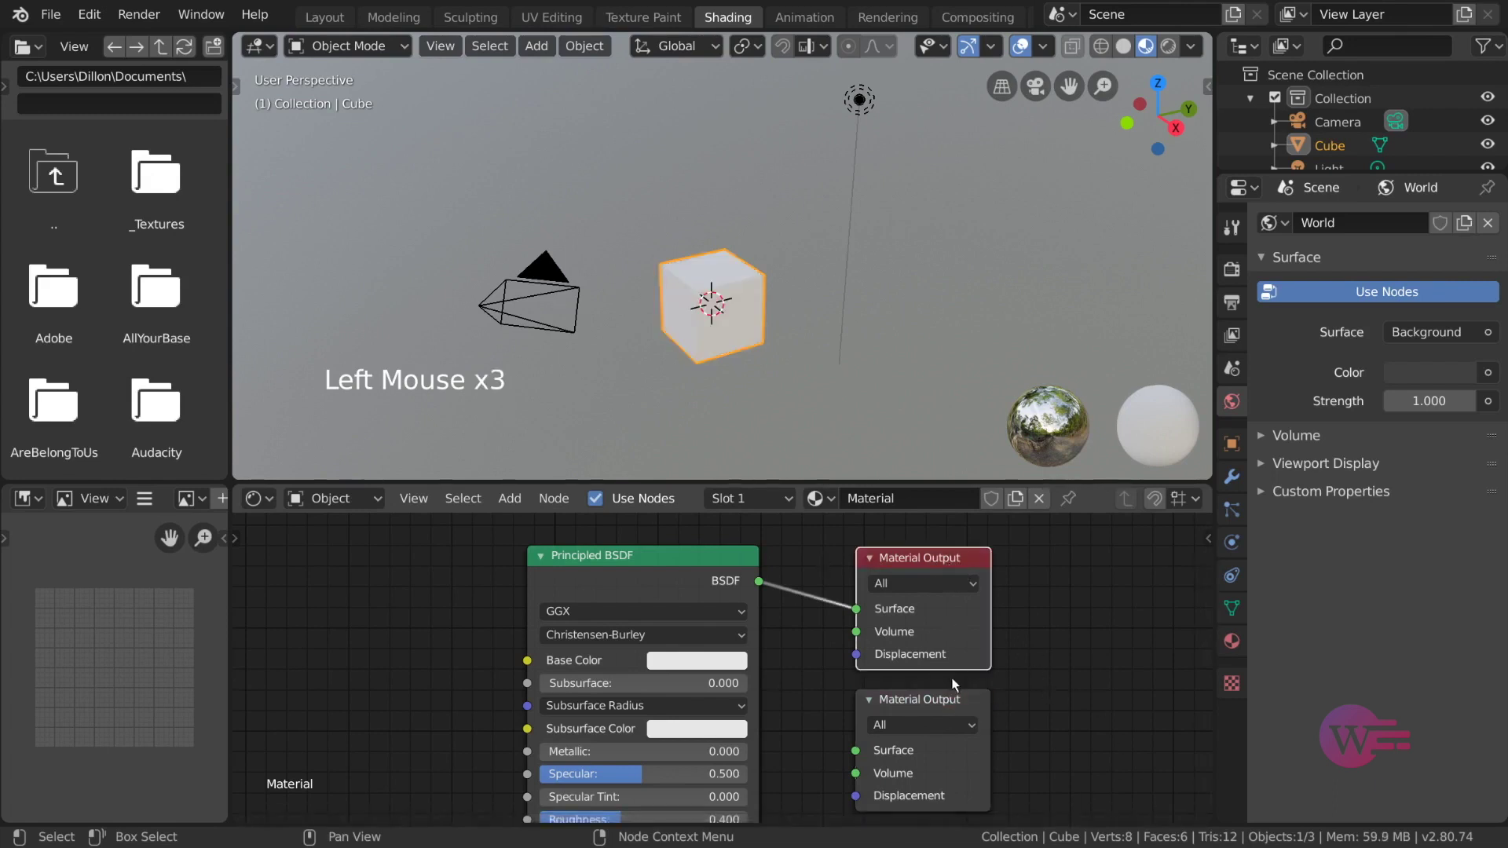
{"action": "key", "text": "Delete"}
Step: Add wood_planks_03-color.png from the _Textures folder as an image node left of the BSDF
{"action": "left_click", "coordinate": [164, 198]}
{"action": "left_click", "coordinate": [145, 302]}
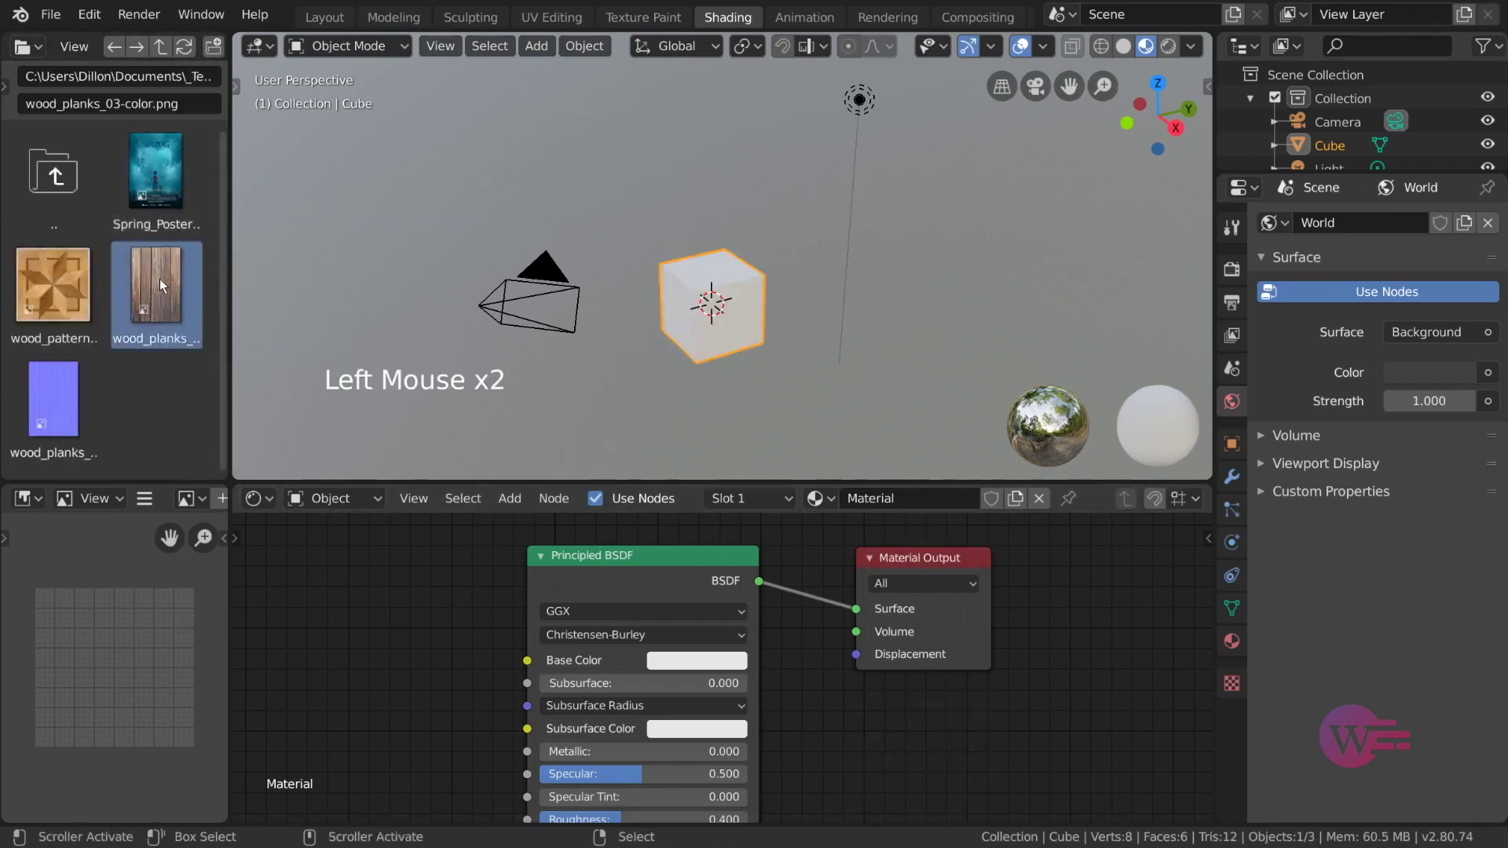
{"action": "left_click", "coordinate": [163, 293]}
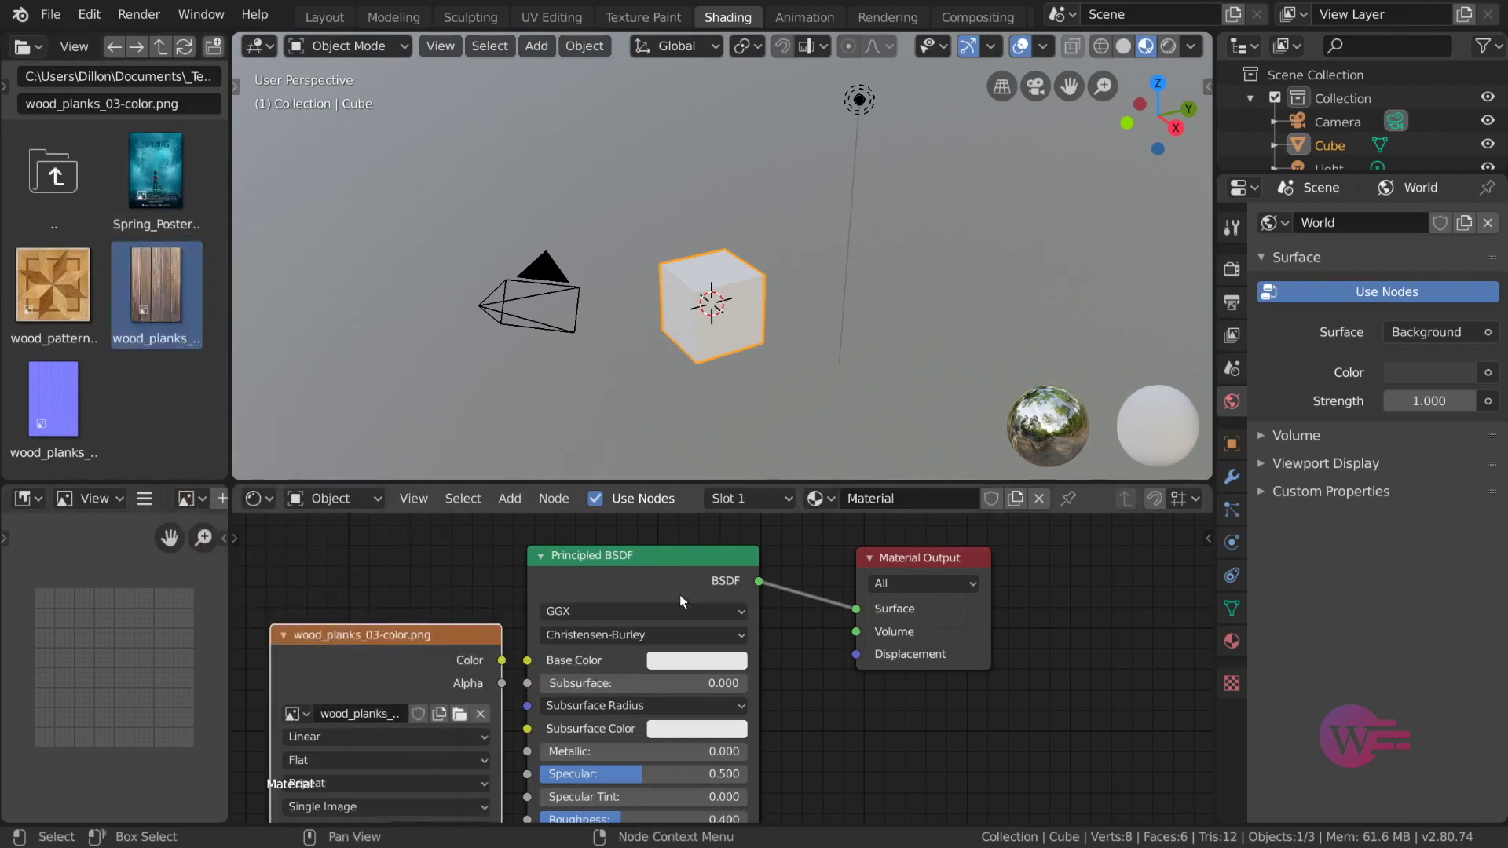
{"action": "middle_click", "coordinate": [690, 597]}
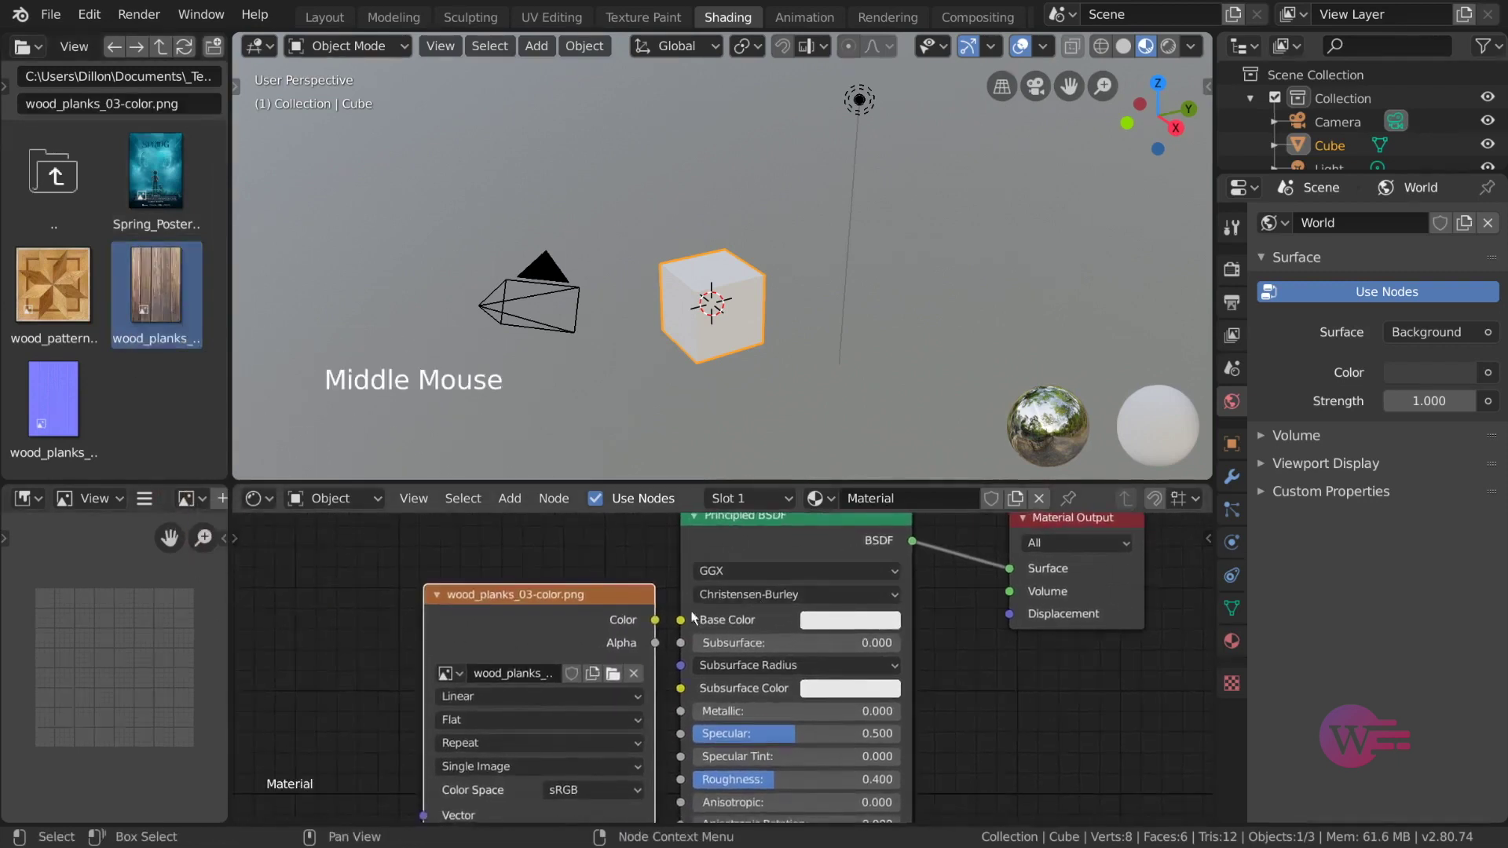
{"action": "left_click", "coordinate": [614, 622]}
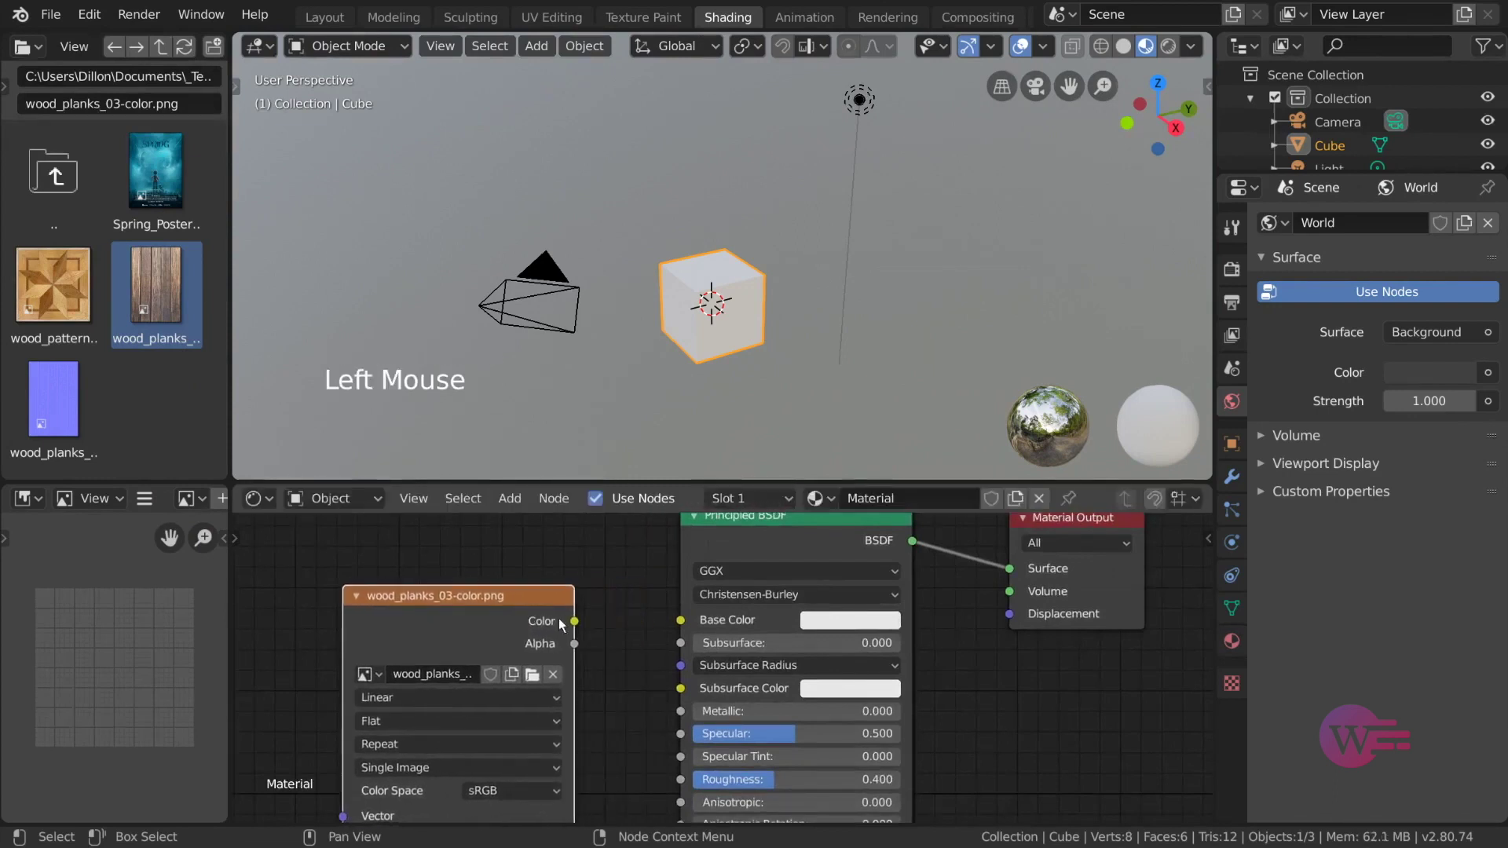
Step: Link the wood image Color to Base Color, then disconnect it again to practise linking
{"action": "left_click", "coordinate": [581, 627]}
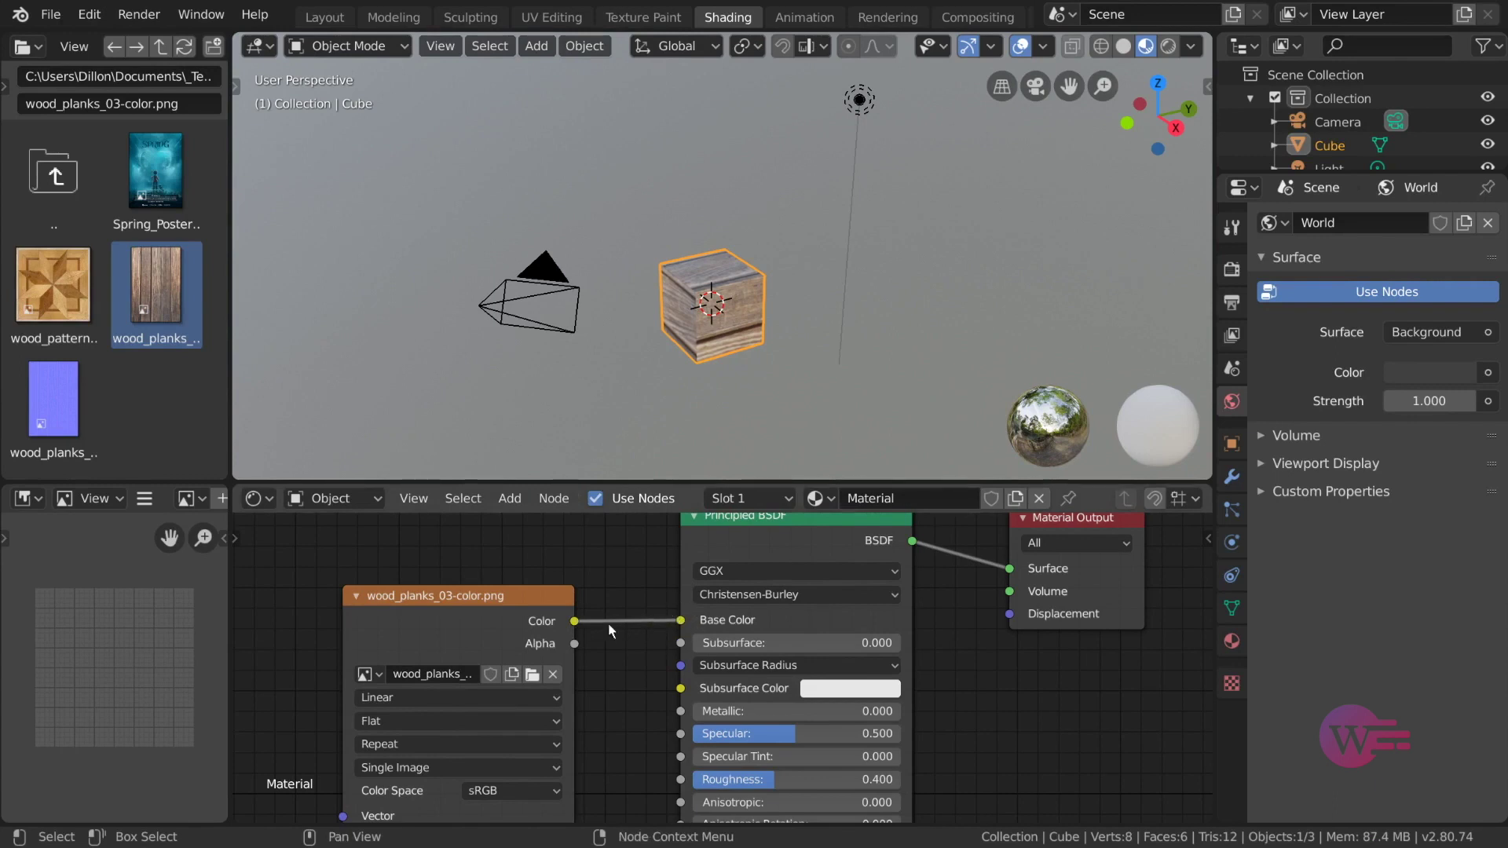
{"action": "left_click", "coordinate": [681, 626]}
{"action": "left_click", "coordinate": [548, 615]}
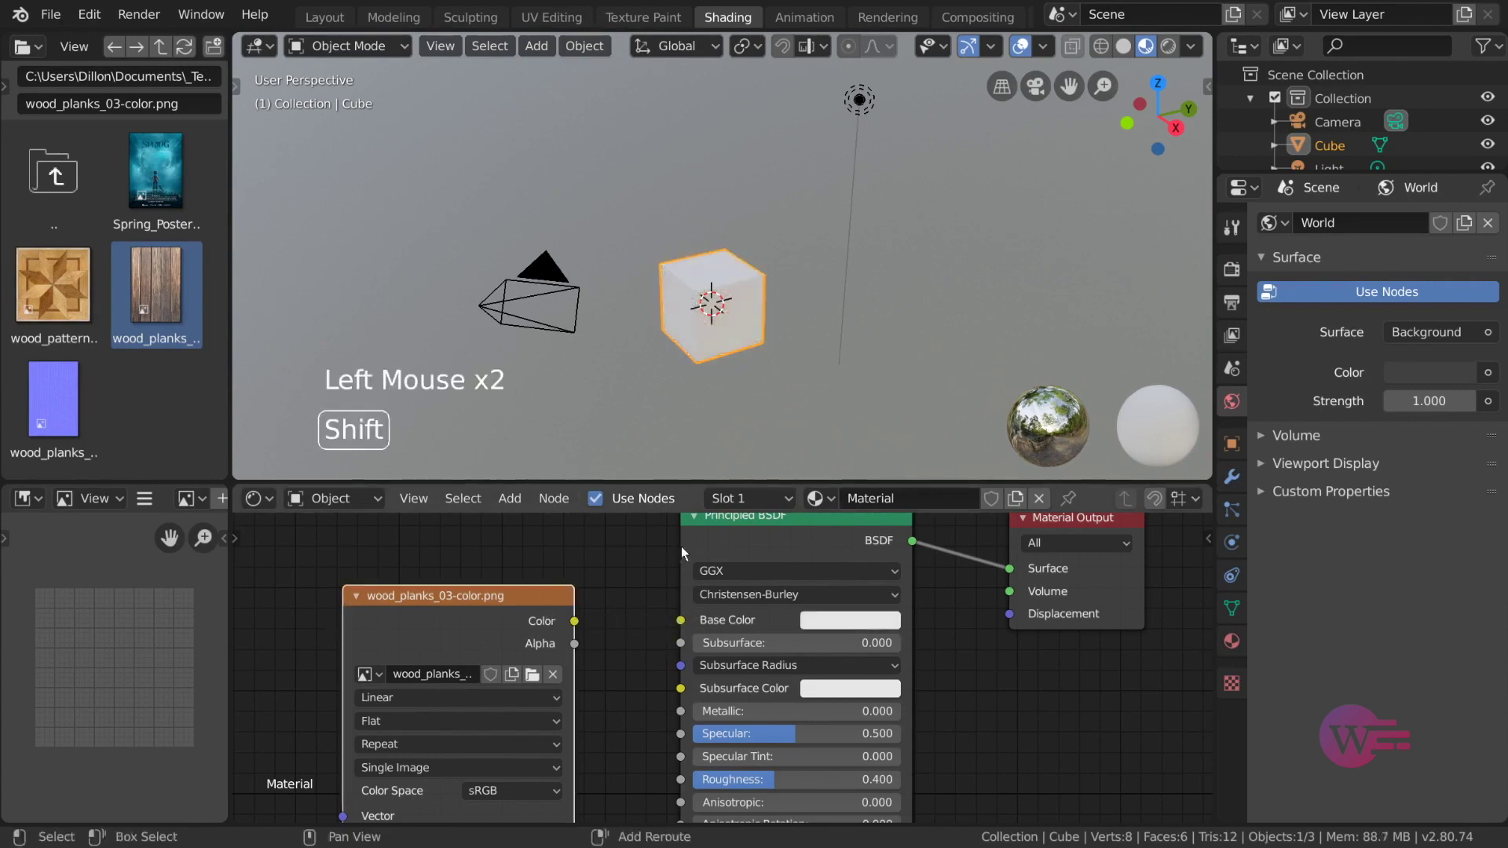
{"action": "left_click", "coordinate": [703, 543]}
{"action": "left_click", "coordinate": [559, 505]}
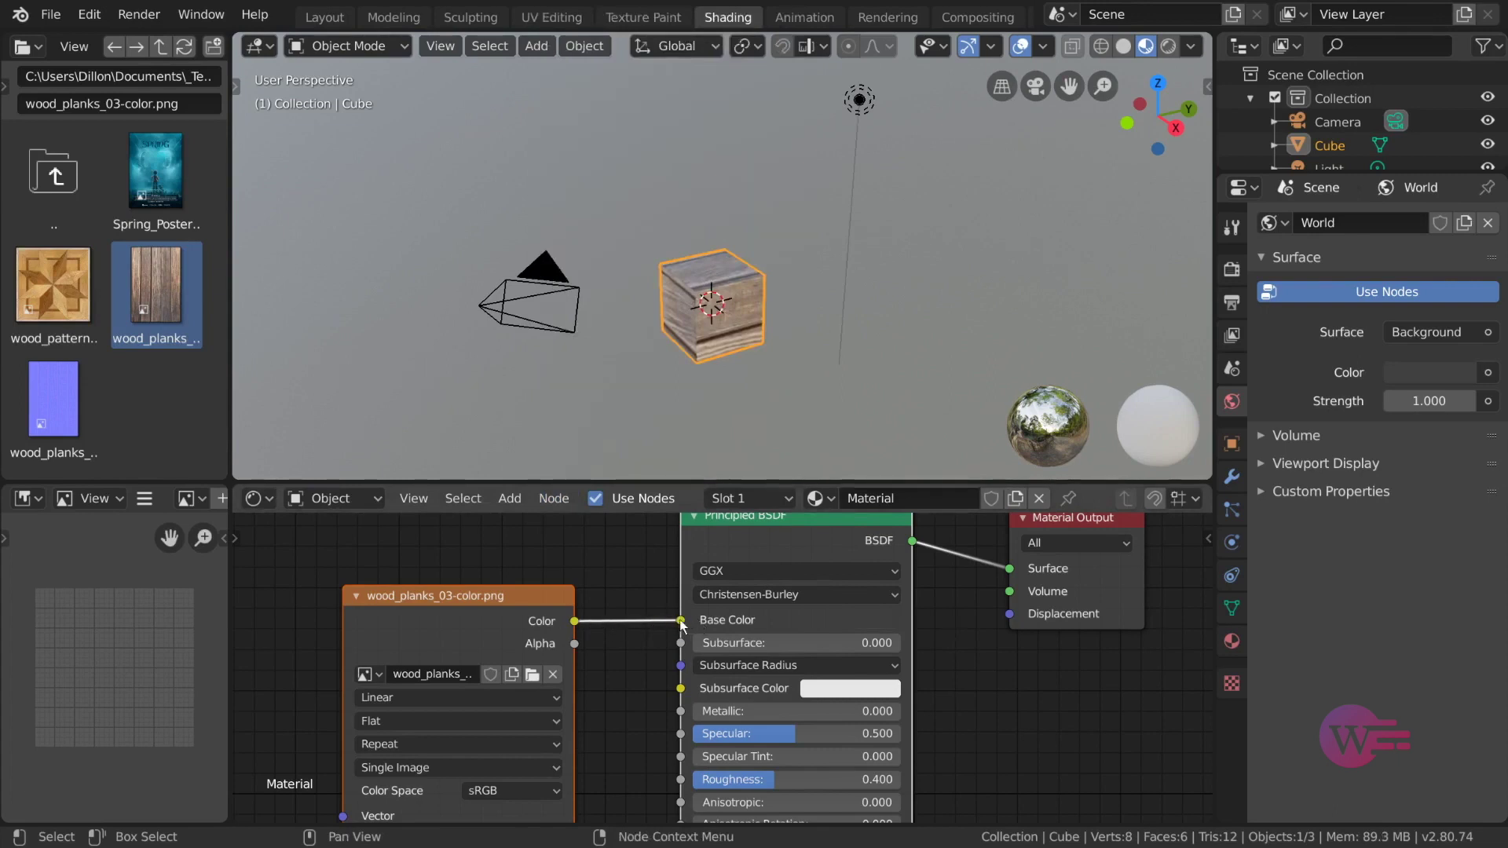
Step: Reconnect the image Color output to the Principled BSDF Base Color input
{"action": "left_click", "coordinate": [684, 627]}
{"action": "left_click", "coordinate": [554, 608]}
{"action": "left_click", "coordinate": [699, 539]}
{"action": "key", "text": "f"}
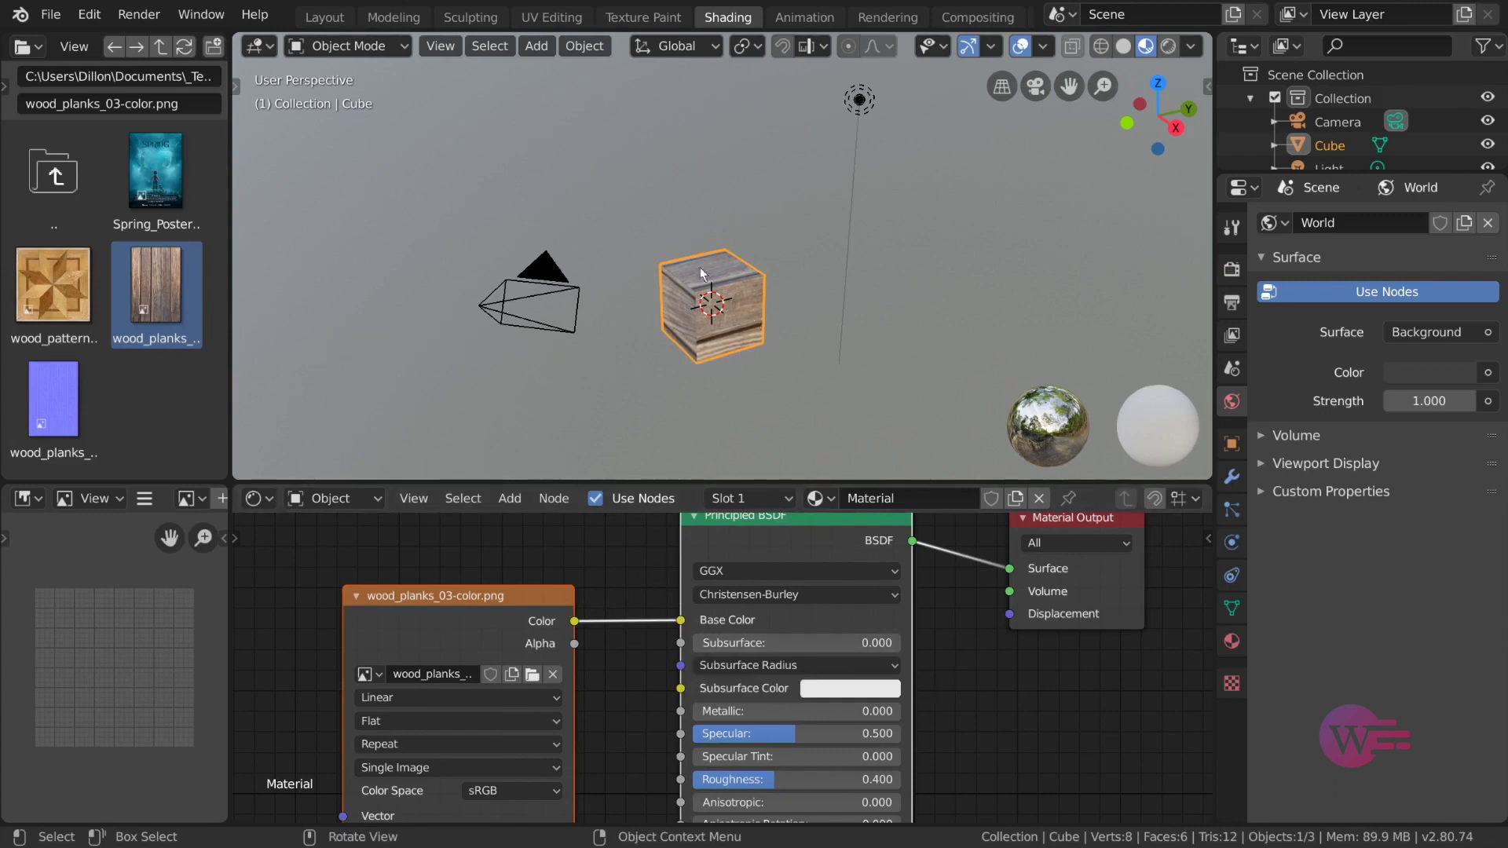
{"action": "scroll", "scroll_direction": "down", "scroll_amount": 3}
Step: Add a Gradient Texture node and place it below the wood planks image node
{"action": "middle_click", "coordinate": [654, 706]}
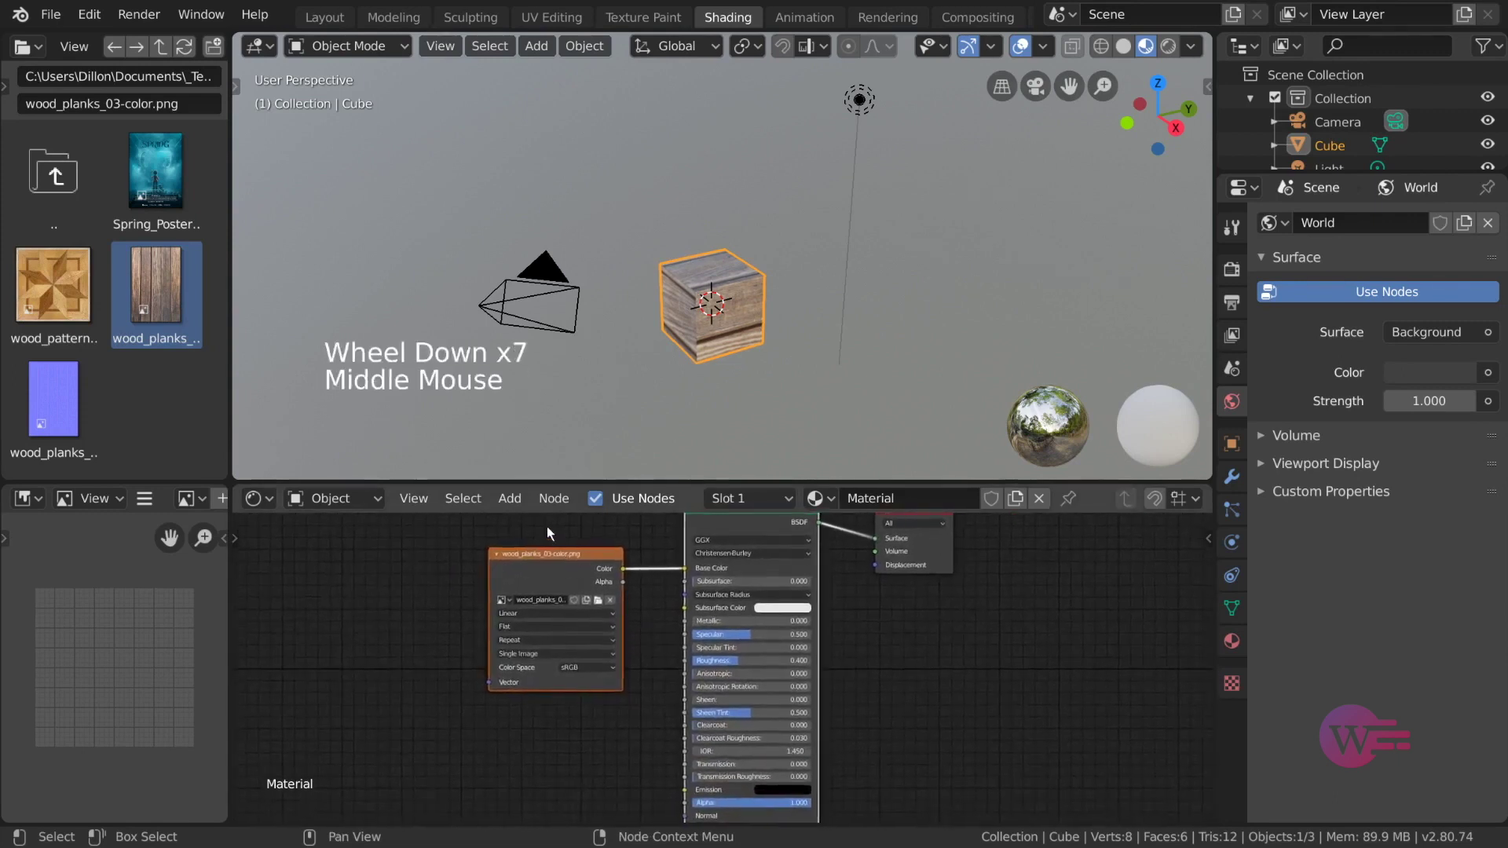
{"action": "left_click", "coordinate": [521, 503]}
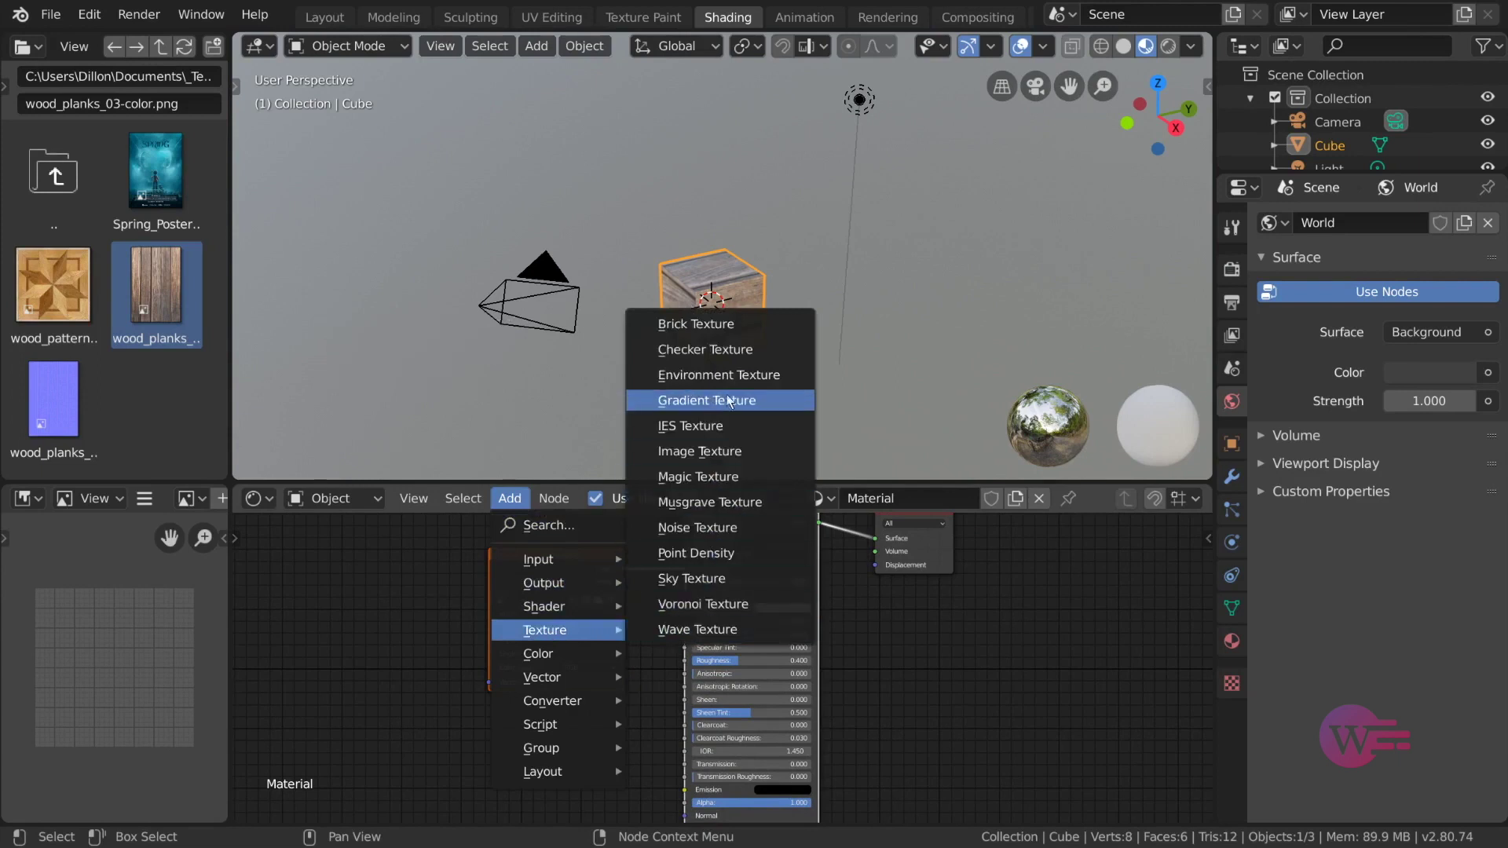
{"action": "key", "text": "shift+a"}
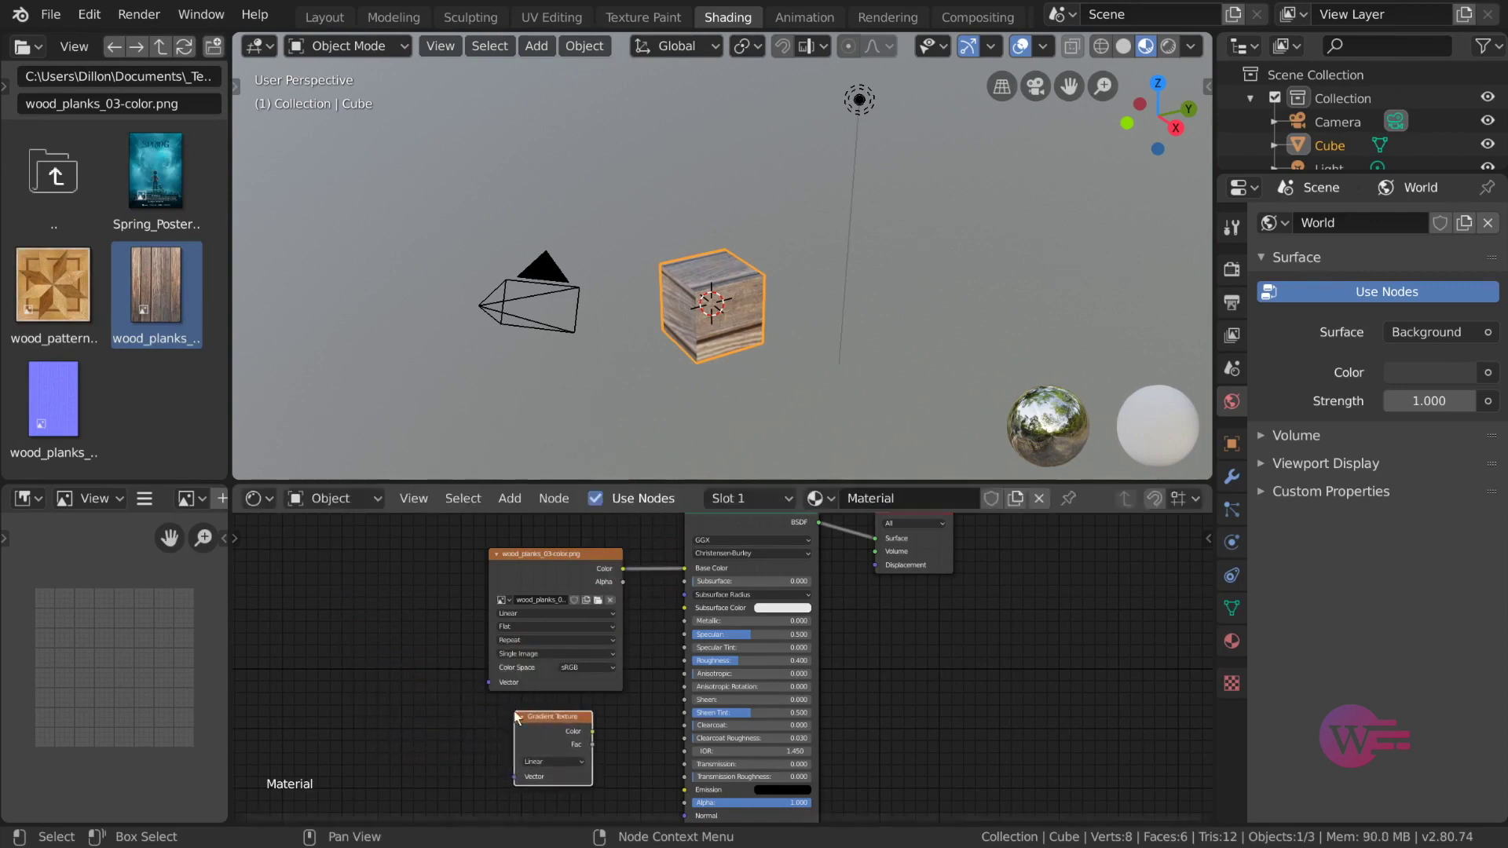
{"action": "middle_click", "coordinate": [904, 717]}
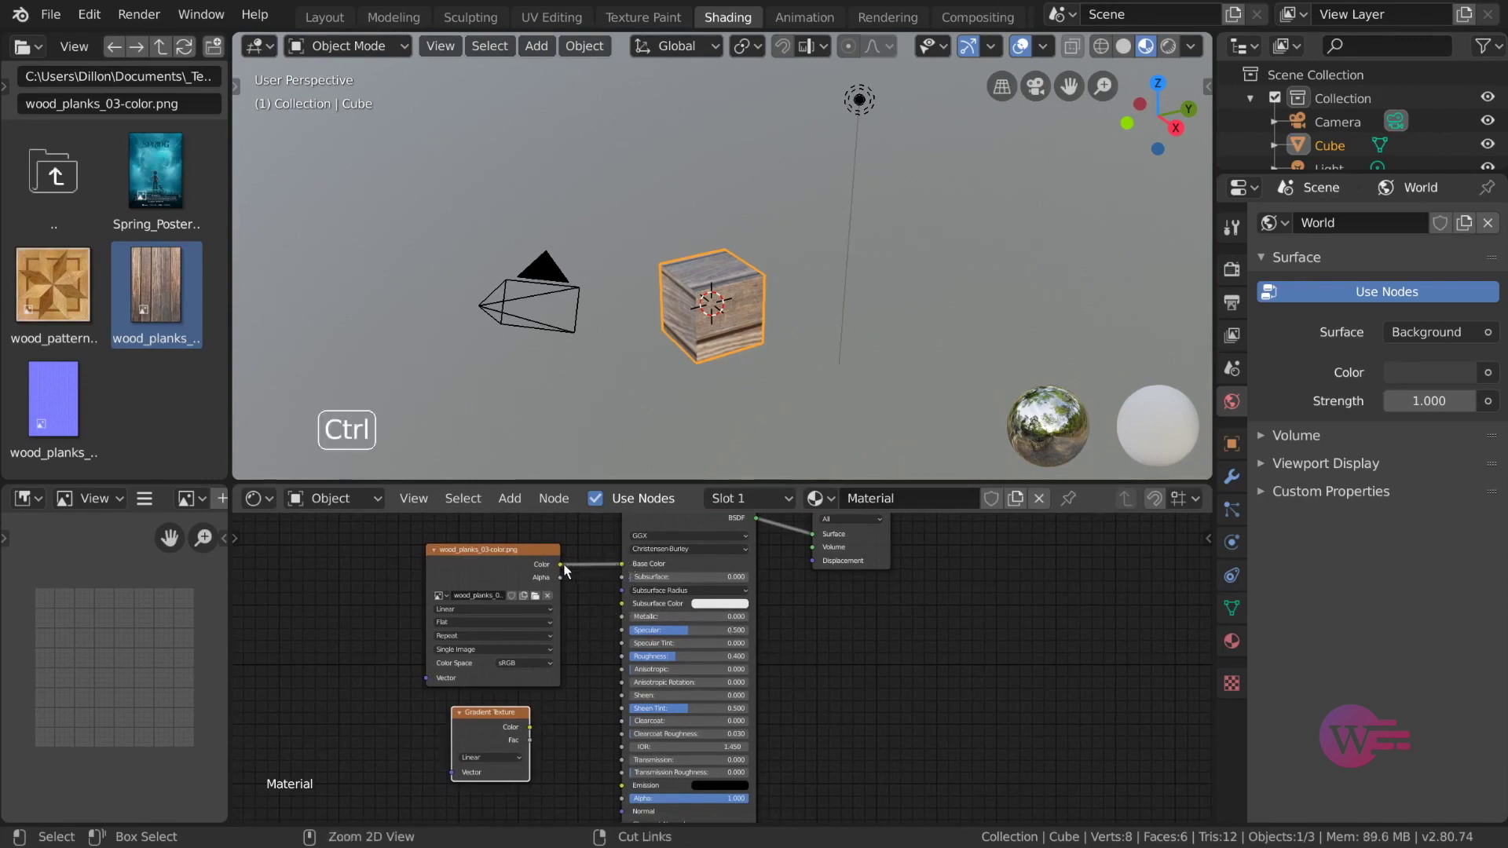
Step: Pull the wood image link off Base Color to start rerouting it through a Mix node
{"action": "left_click", "coordinate": [565, 571]}
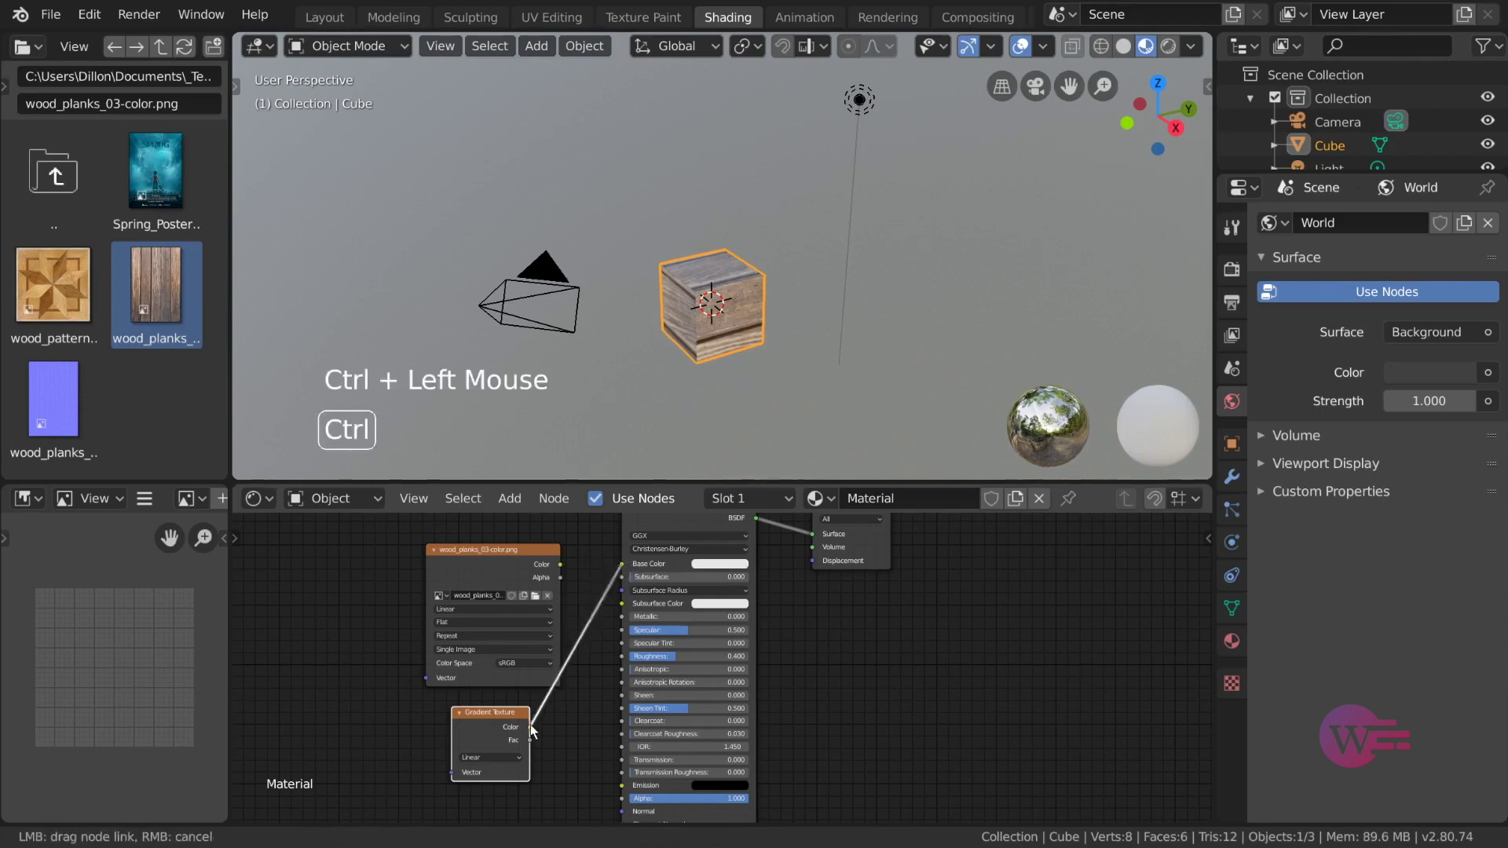
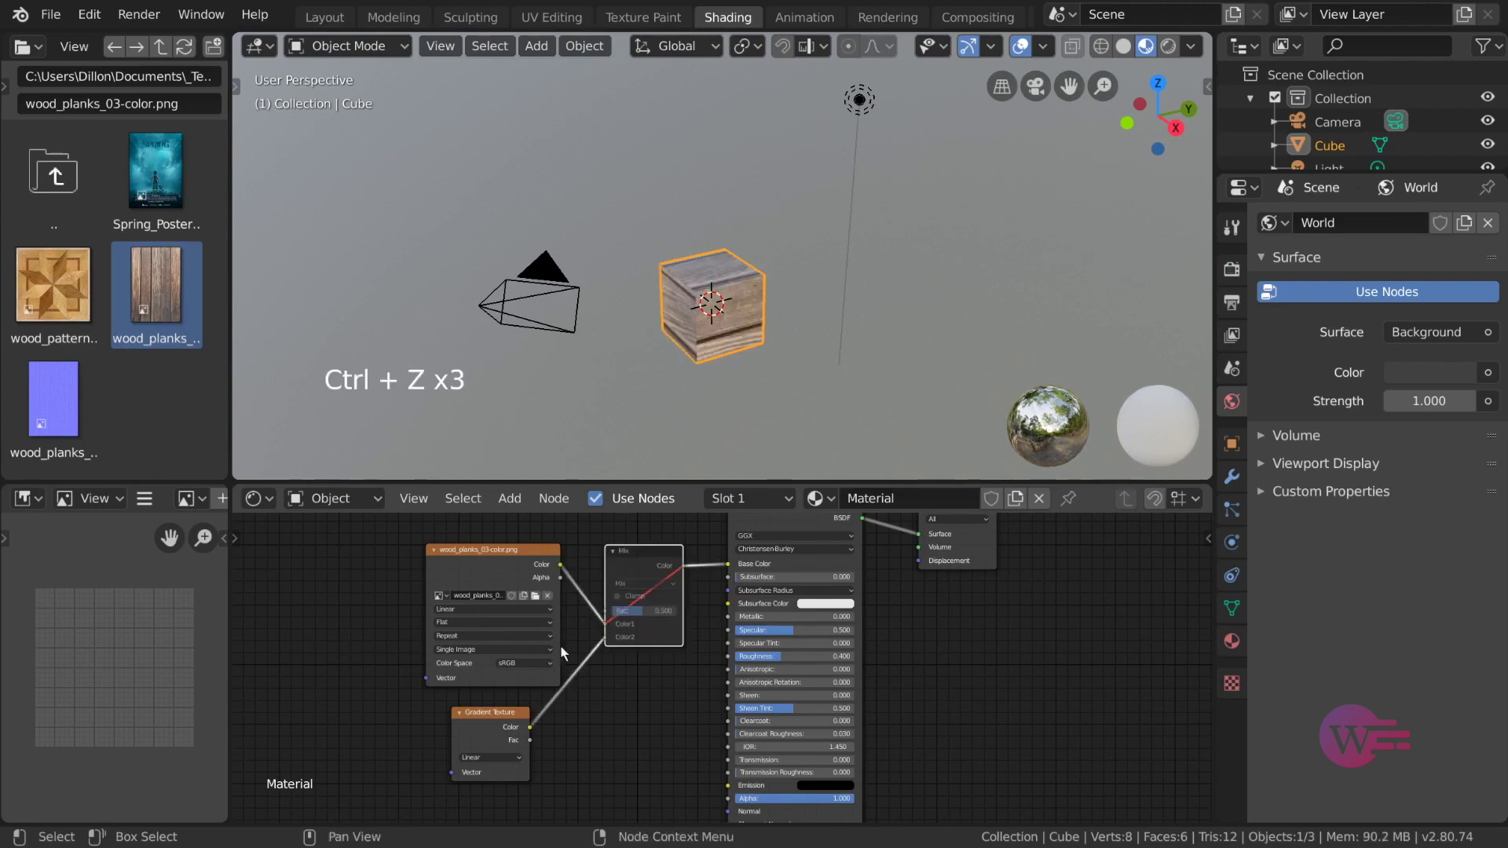
Step: Undo and redo the Mix node, detach it from its links, and delete it
{"action": "right_click", "coordinate": [657, 556]}
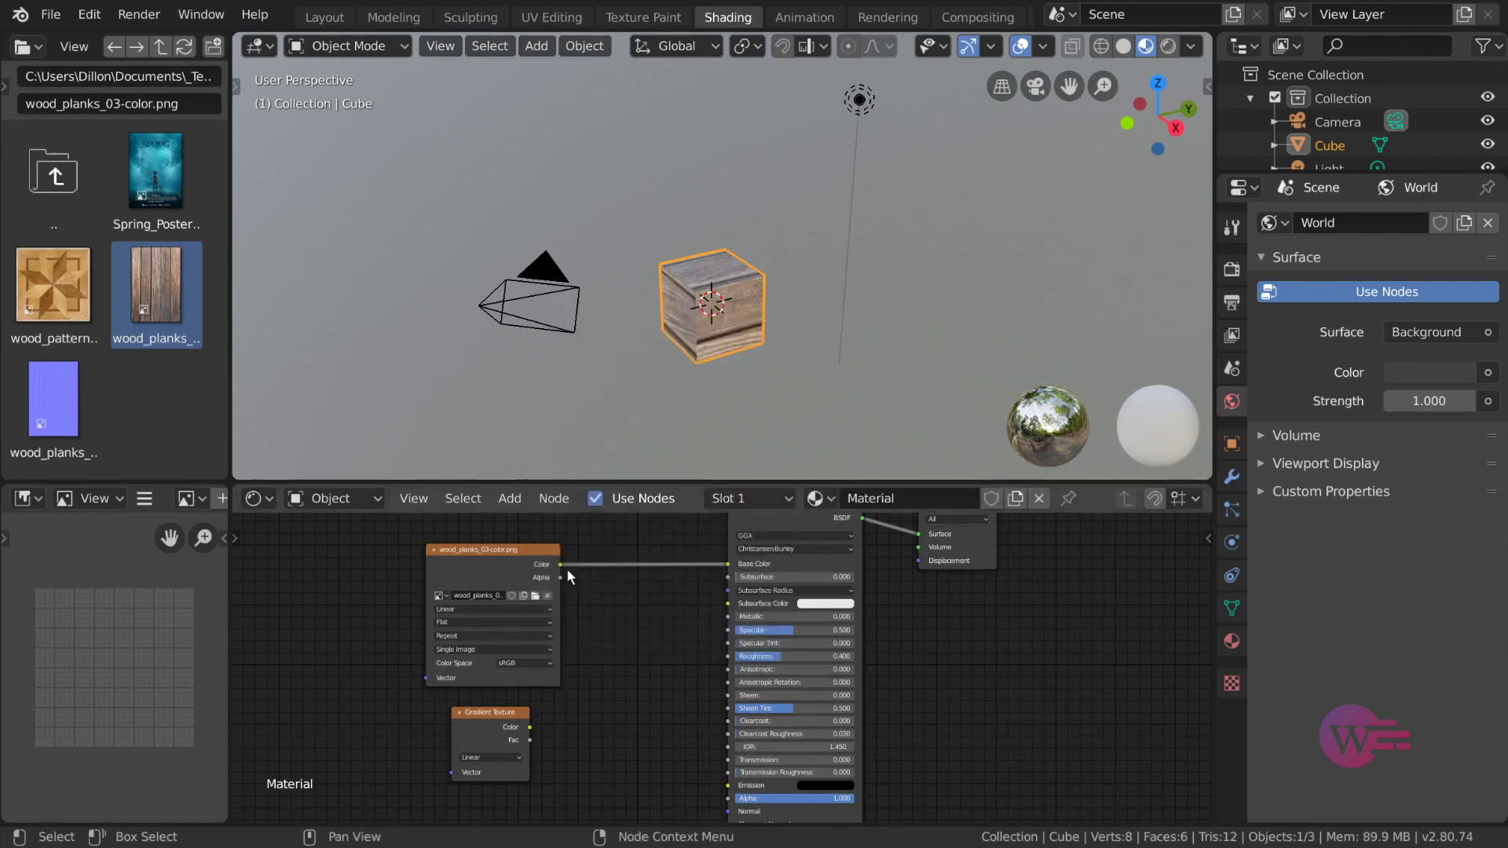
{"action": "key", "text": "ctrl+z"}
{"action": "key", "text": "ctrl+x"}
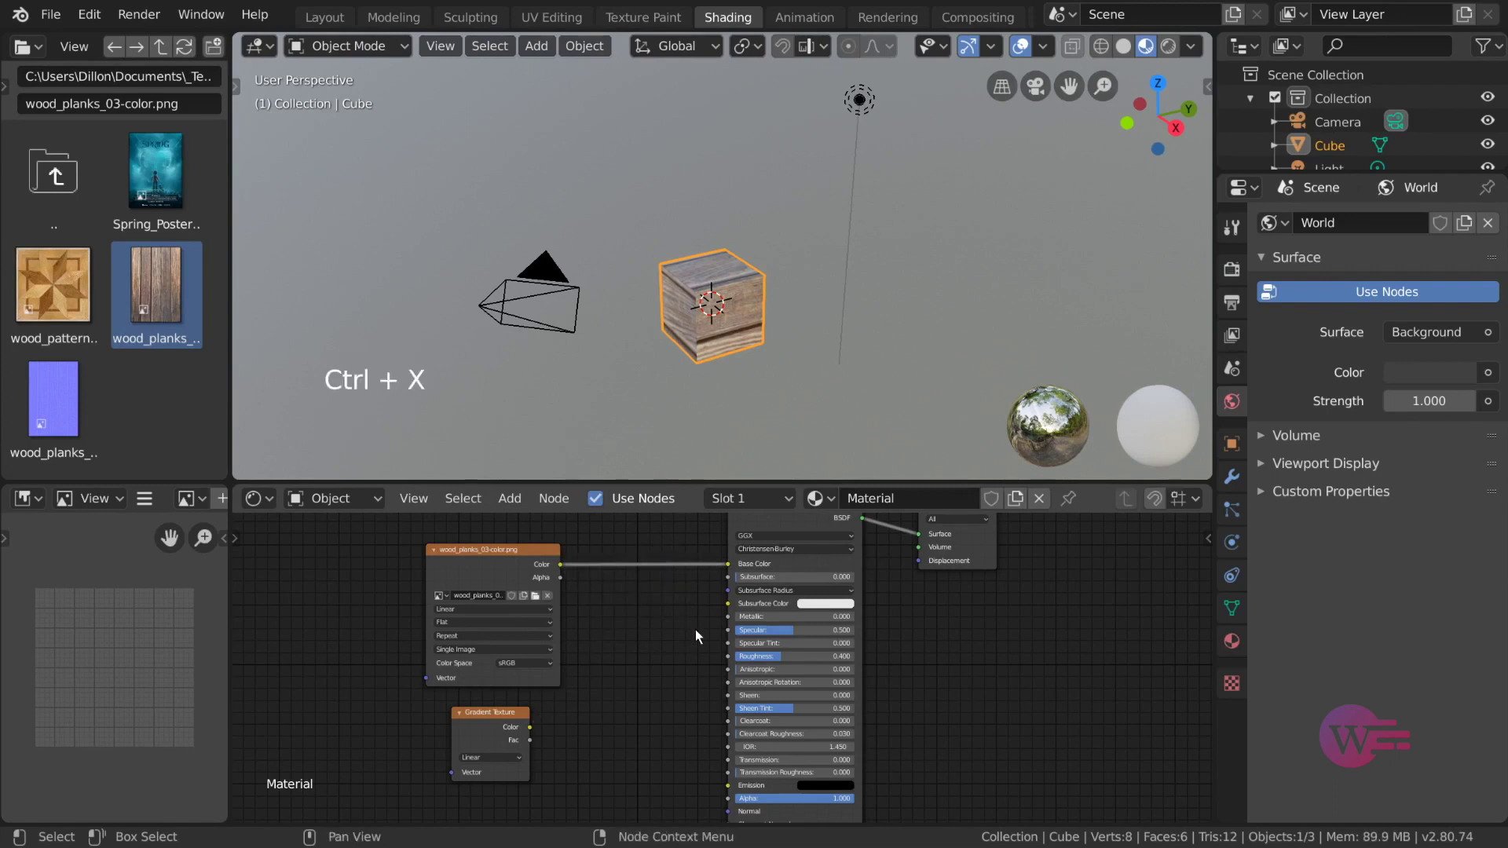
{"action": "key", "text": "ctrl+z"}
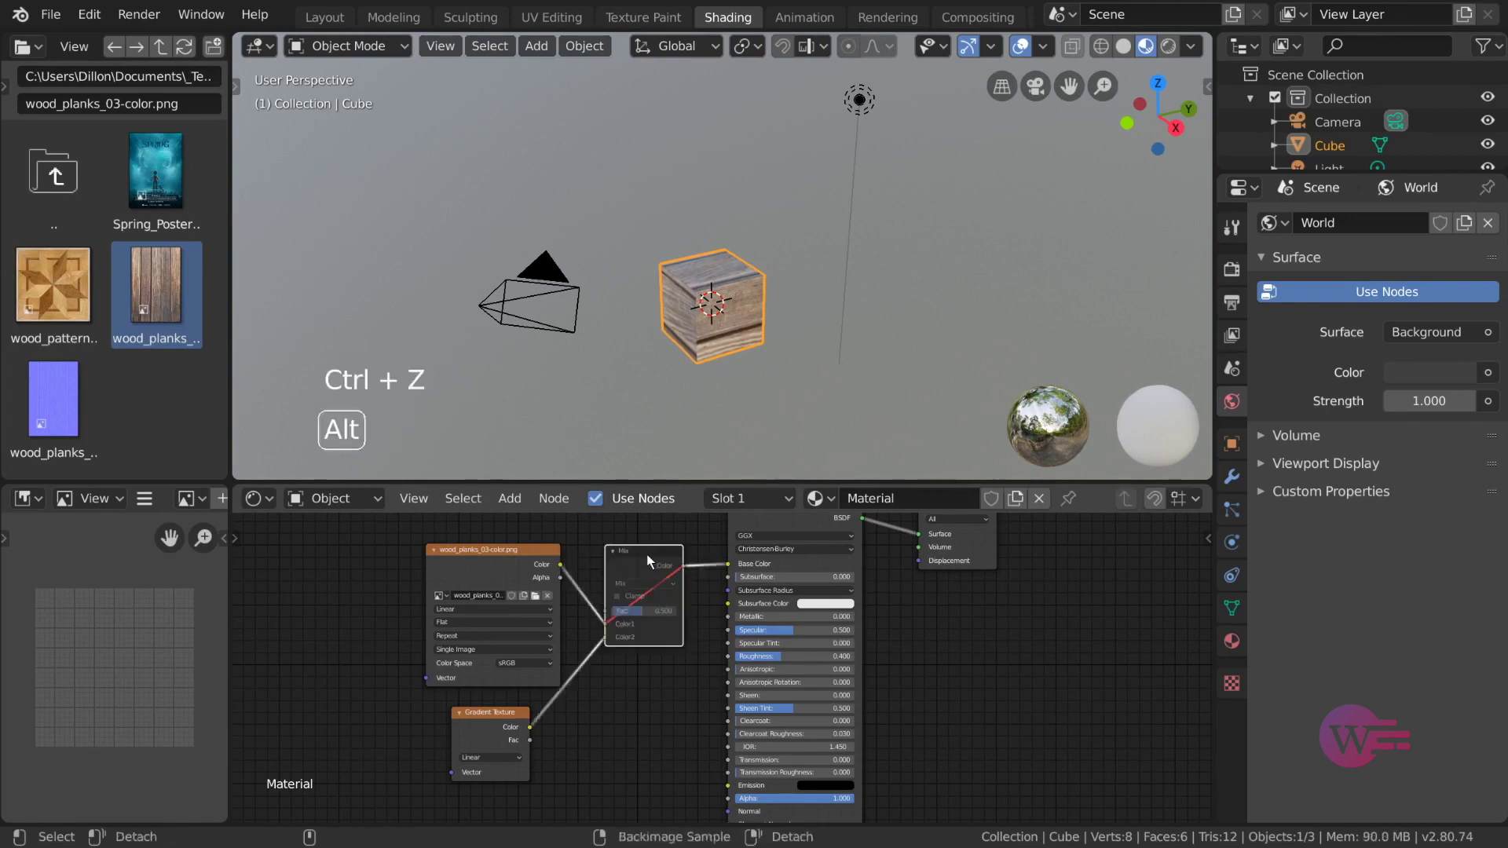
{"action": "left_click", "coordinate": [651, 562]}
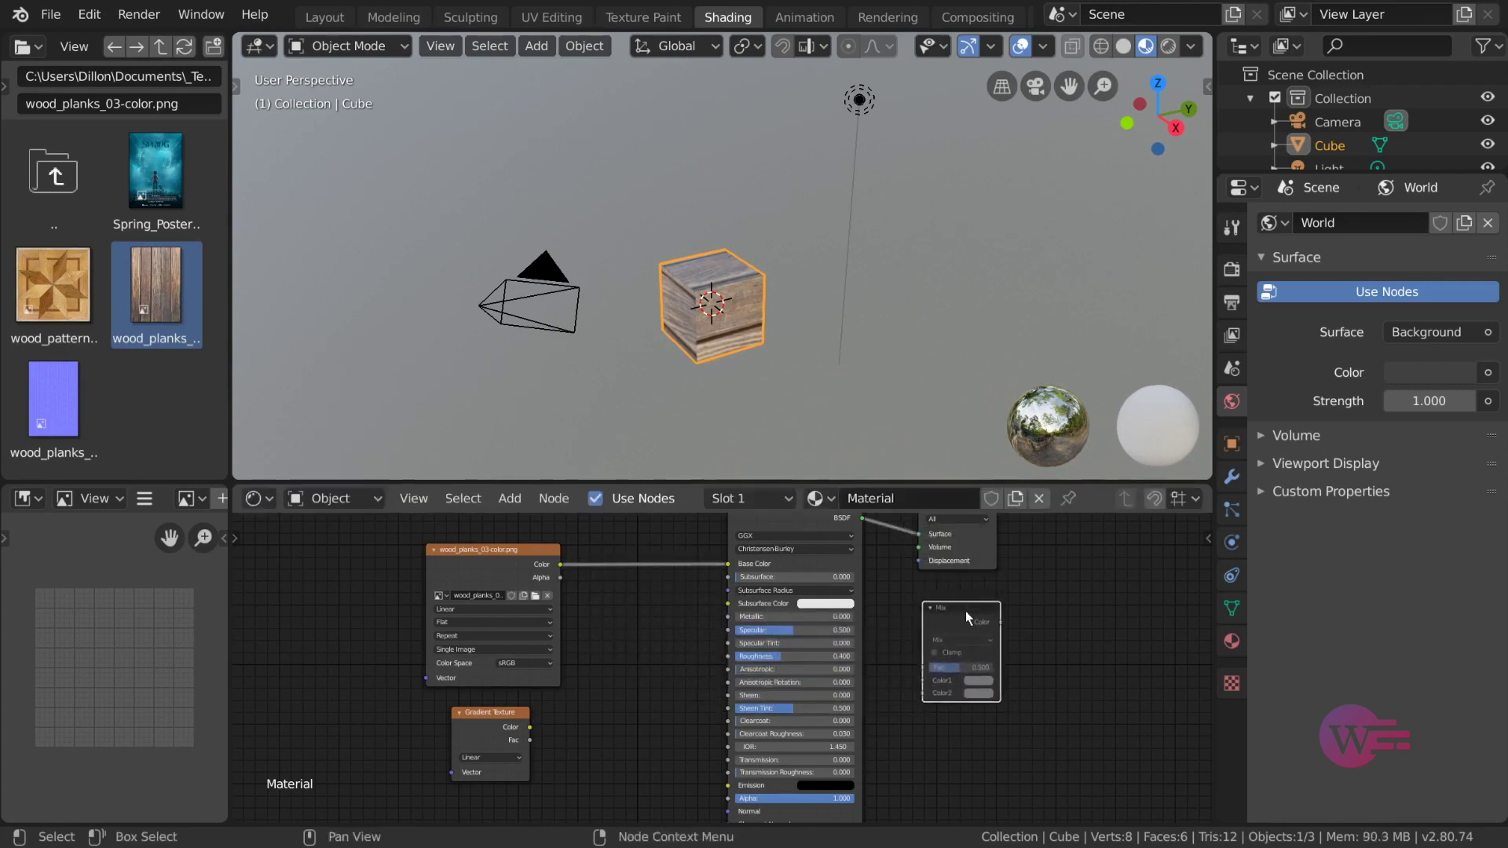
{"action": "key", "text": "Delete"}
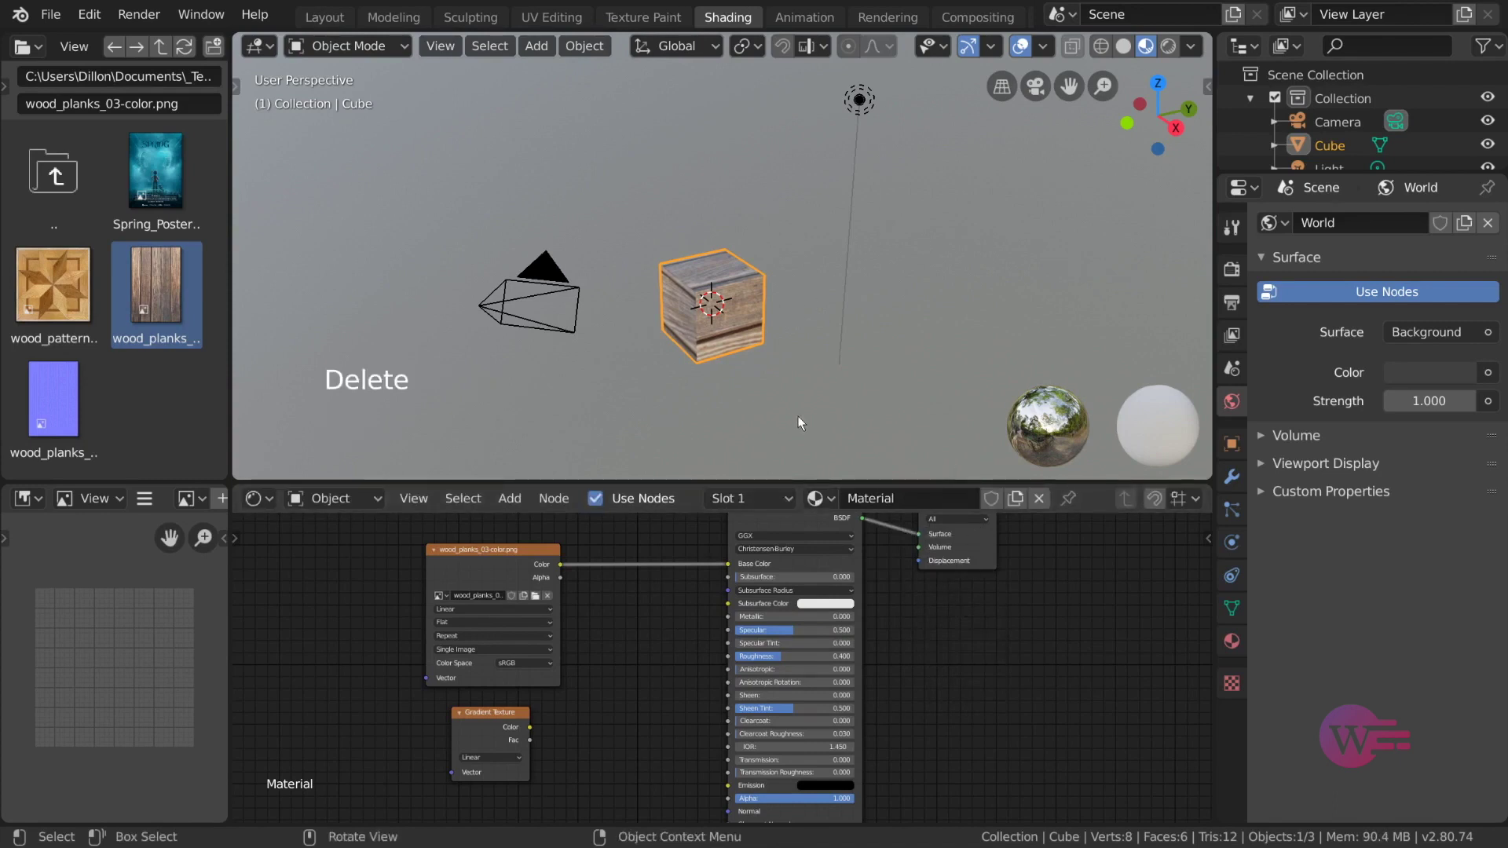
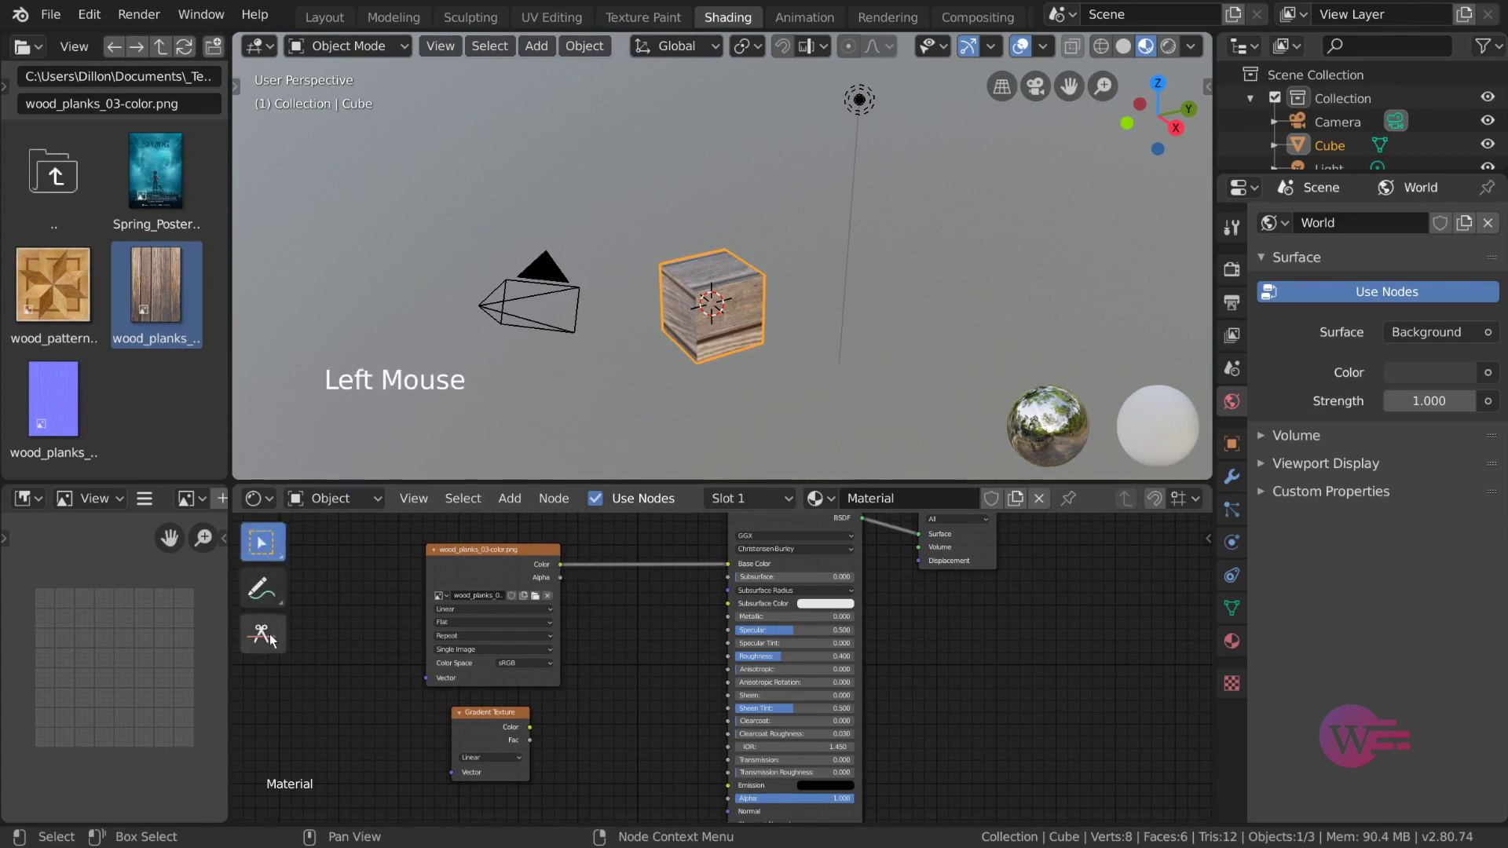
Step: Try the Cut Links tool, relink image Color to Base Color, then cut the link again
{"action": "left_click", "coordinate": [273, 637]}
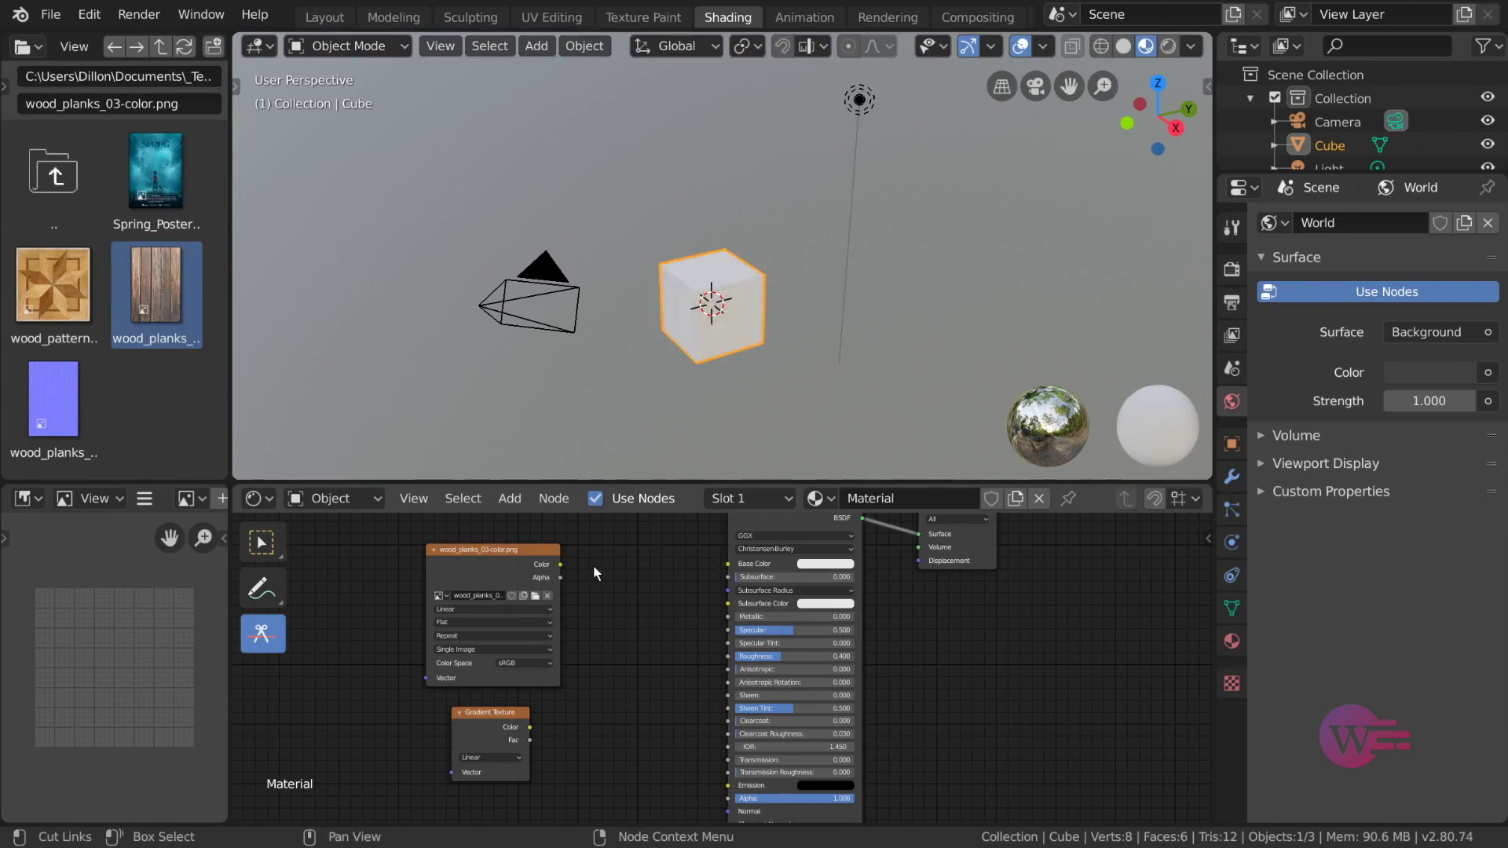
{"action": "left_click", "coordinate": [278, 546]}
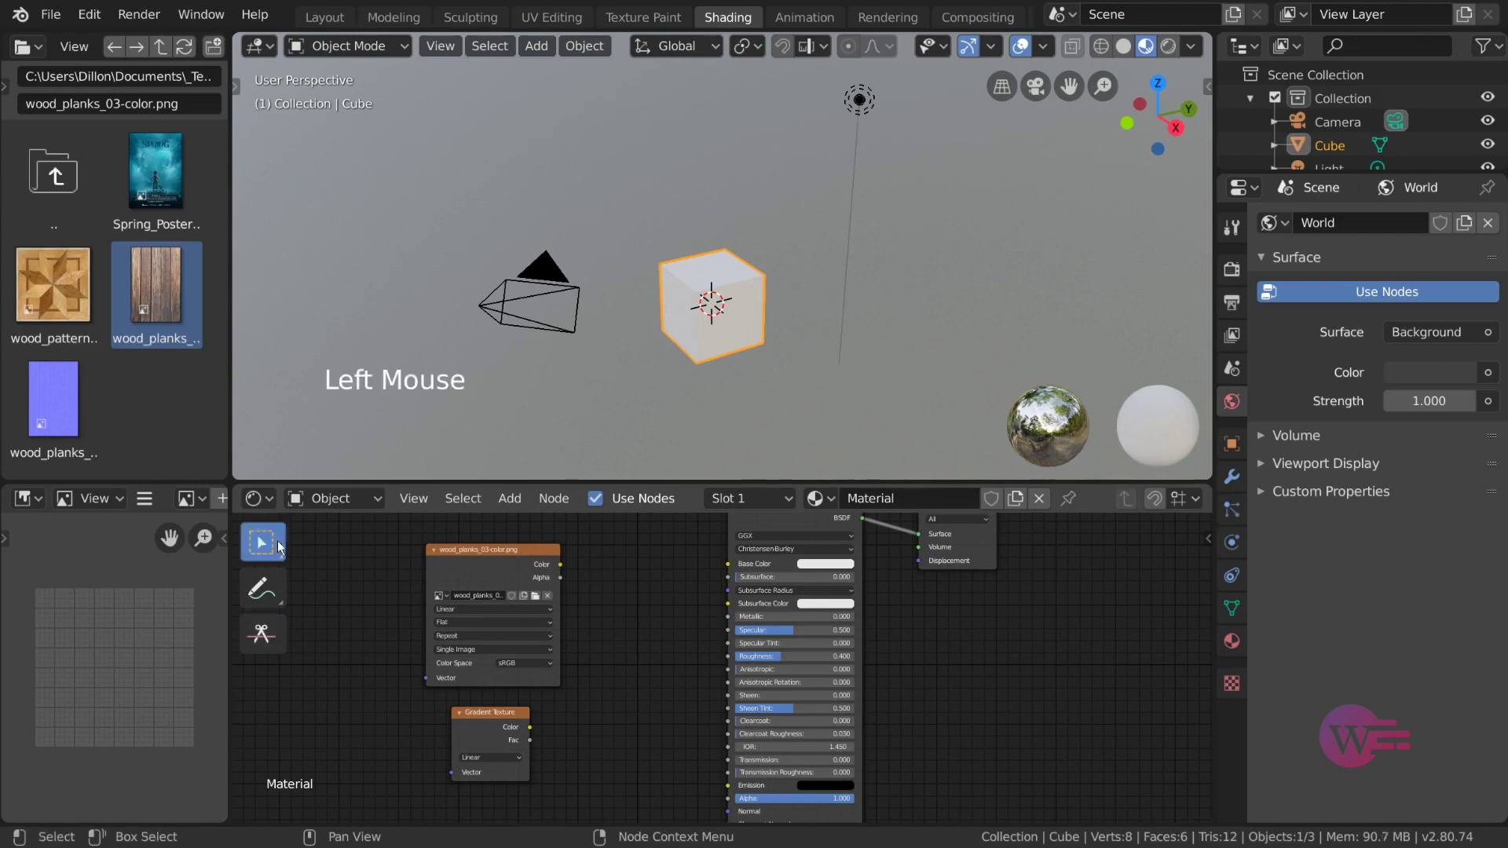
{"action": "left_click", "coordinate": [567, 572]}
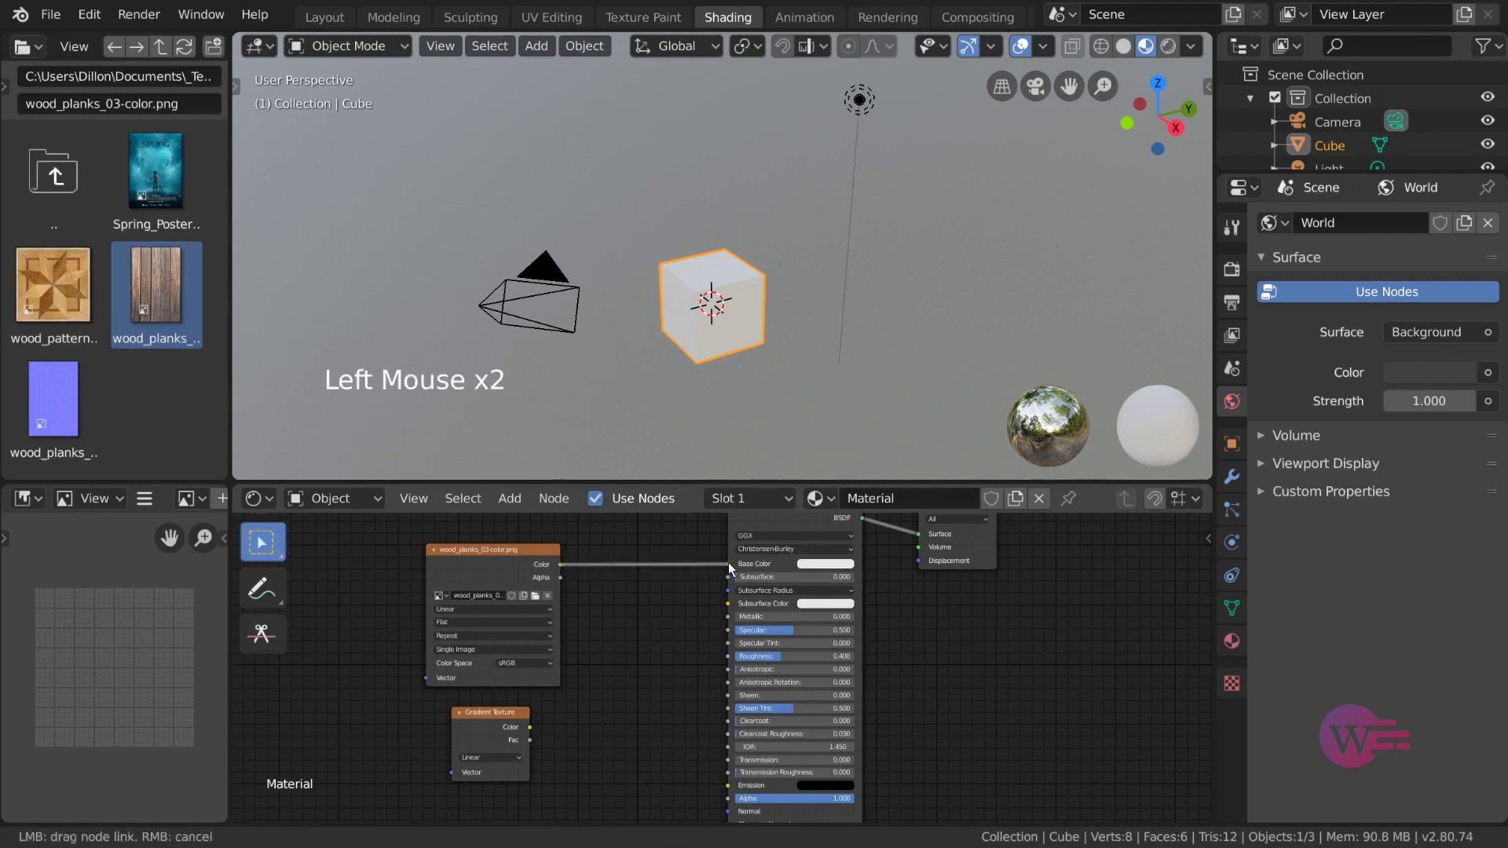
{"action": "right_click", "coordinate": [657, 540]}
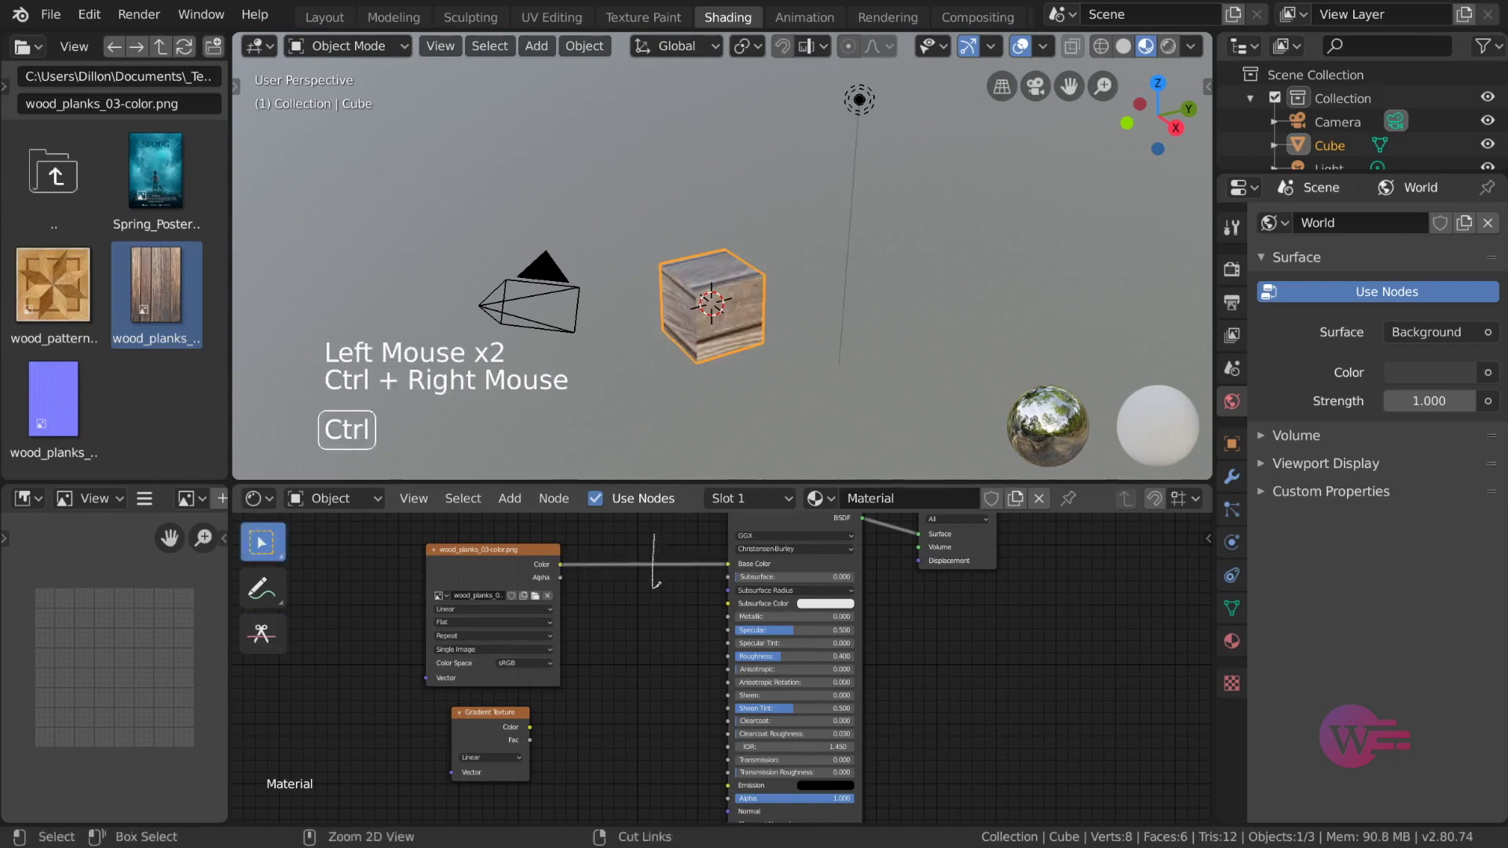